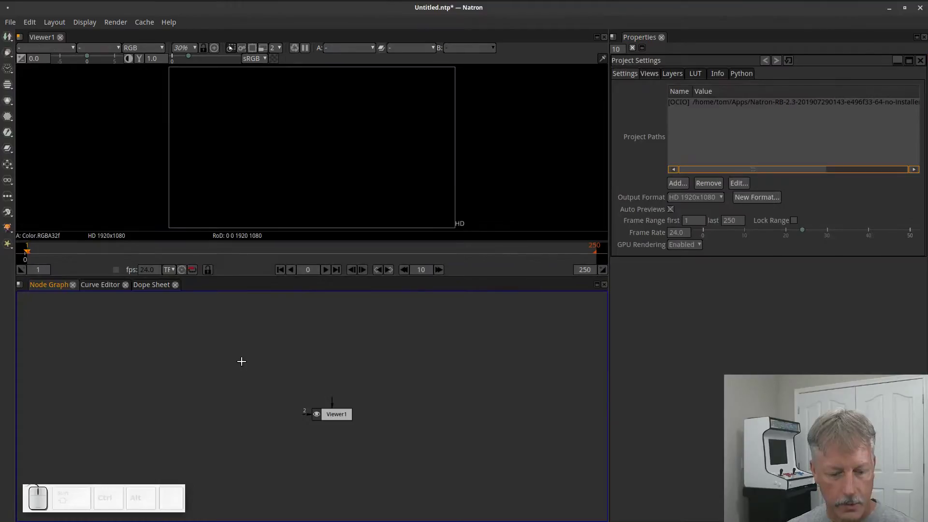
Add a Text [Draw] node from the node search and place it above Viewer1
key(Tab)
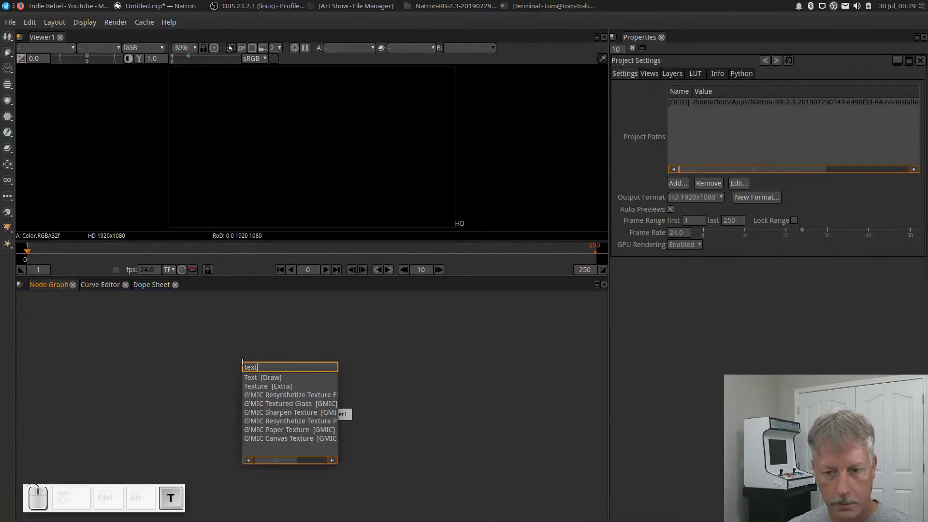
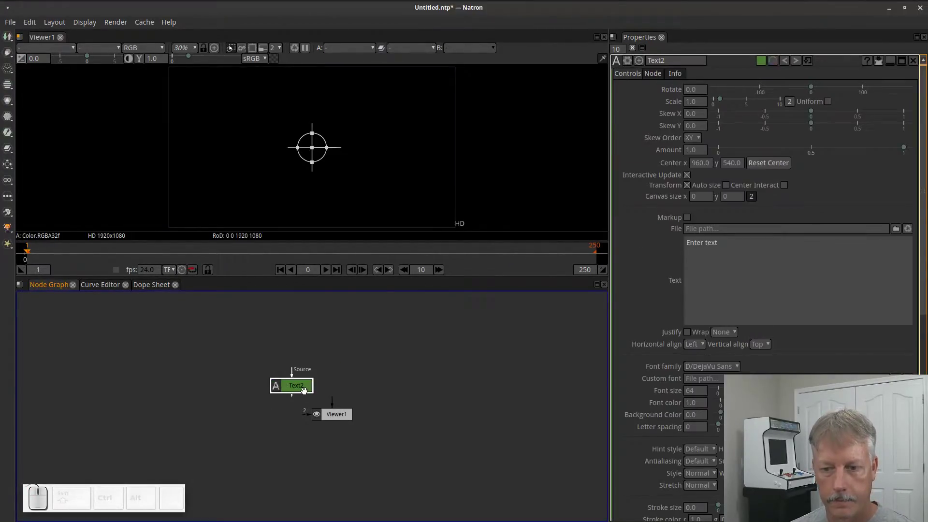
click(304, 386)
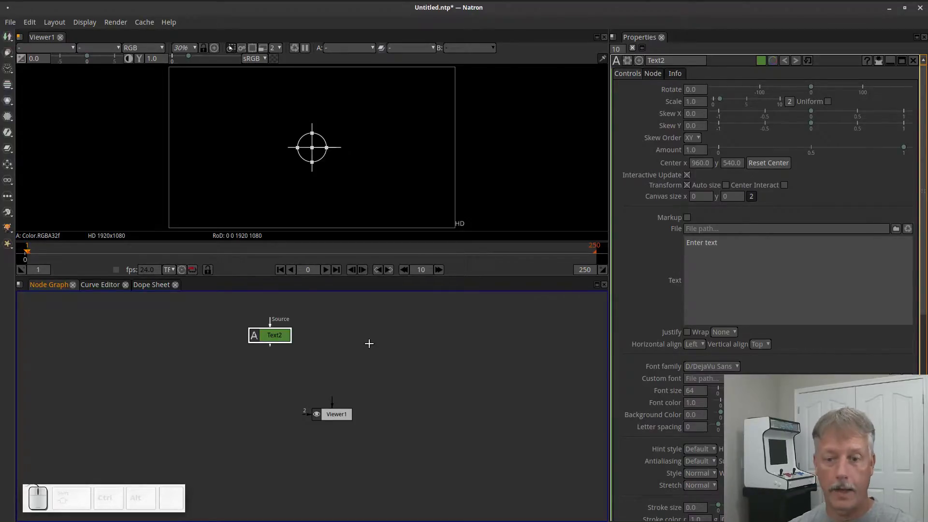
Clone the text node via Edit > Clone Nodes so Text1 links to its clone Text2
right_click(282, 341)
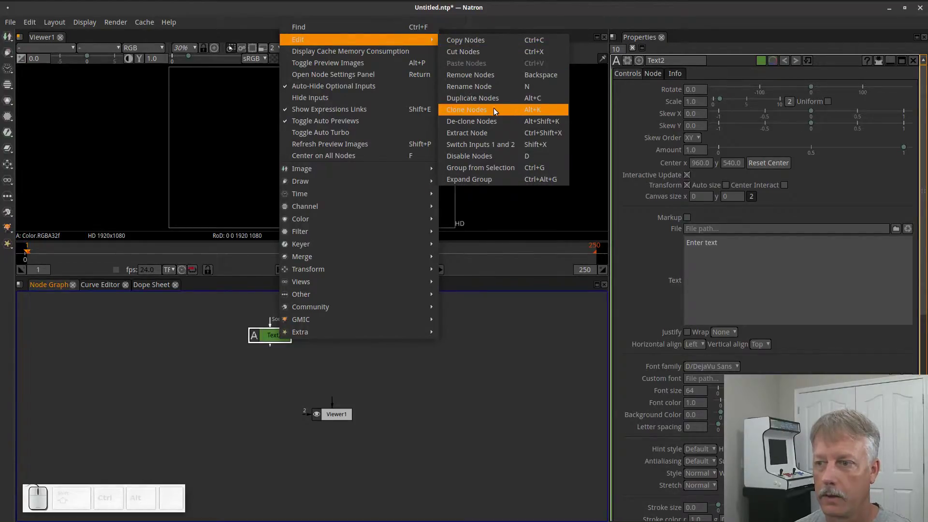
click(497, 113)
click(314, 406)
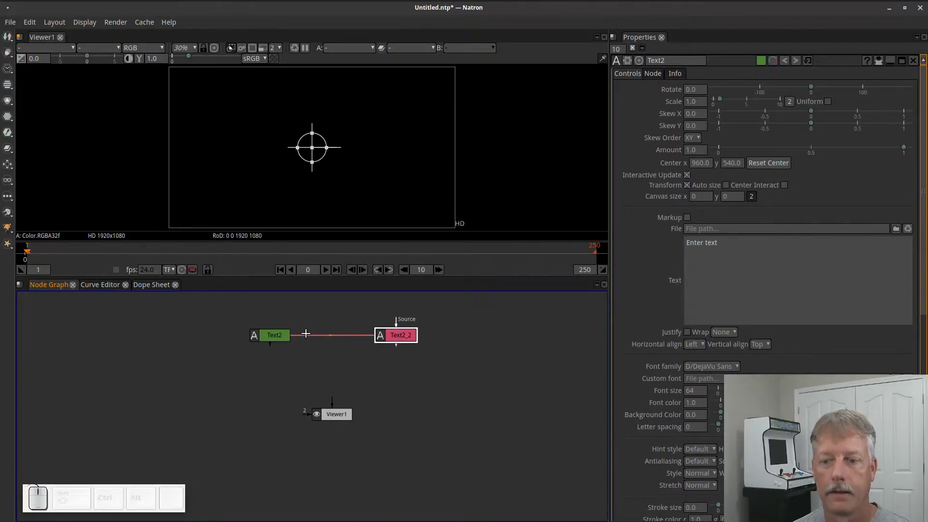
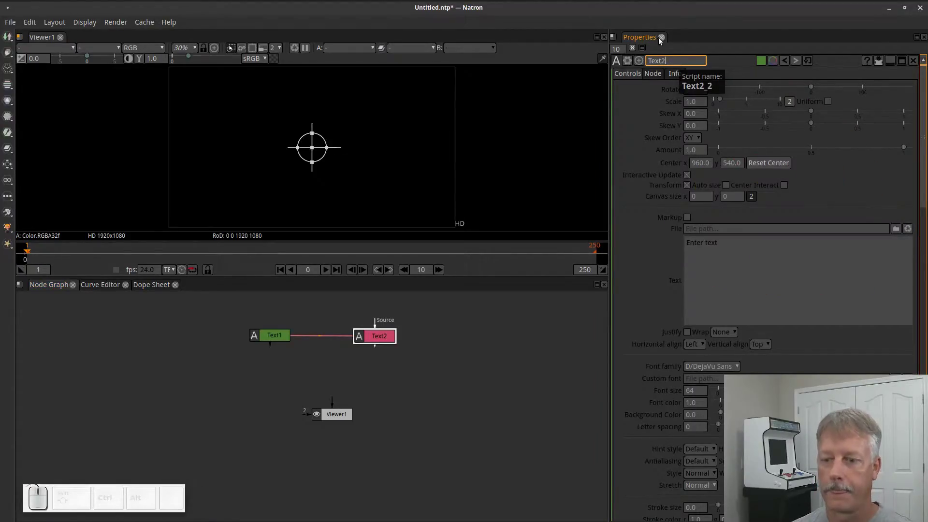
click(494, 378)
click(278, 335)
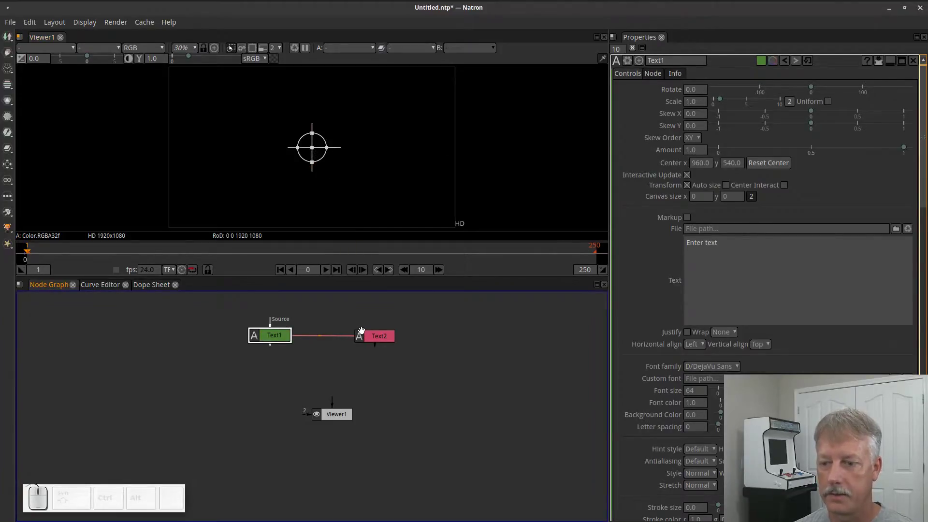
Show Text1 in the viewer with hotkey 1 and select it for editing
click(282, 336)
key(1)
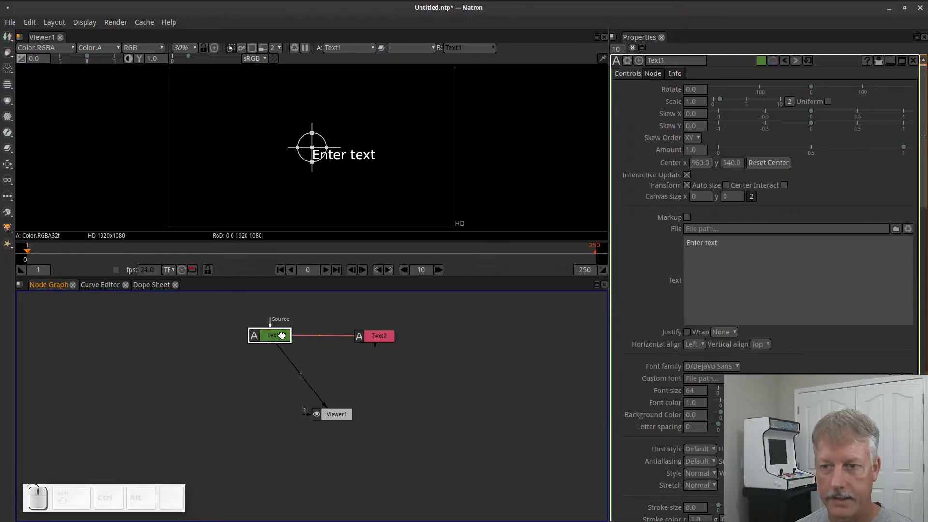
click(785, 187)
click(373, 337)
click(376, 339)
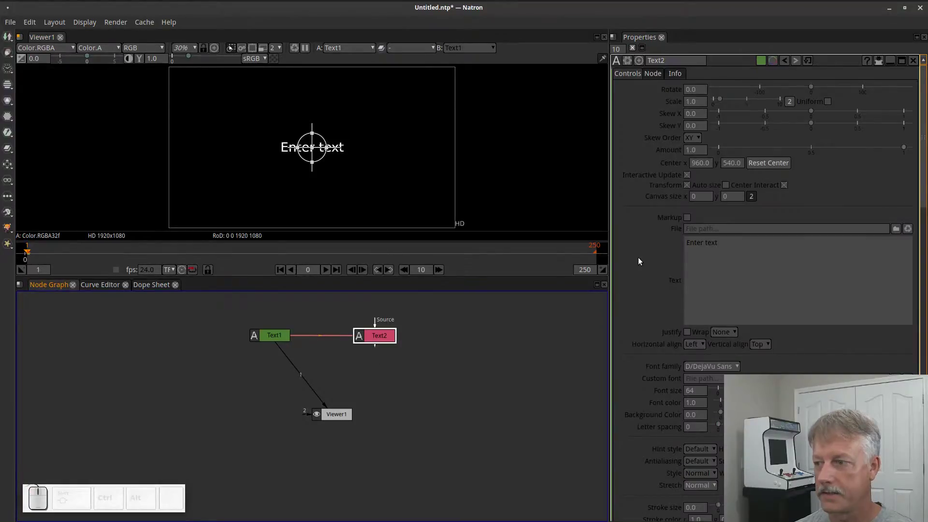
click(280, 335)
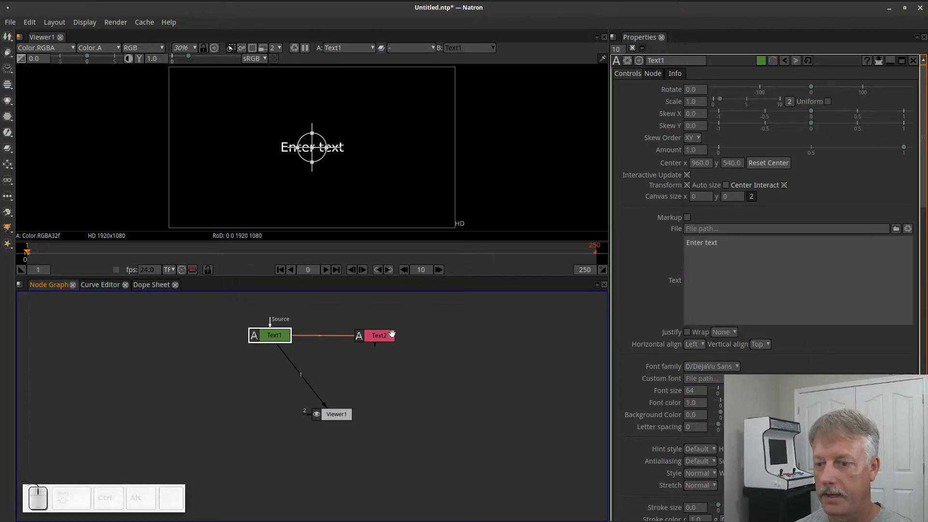
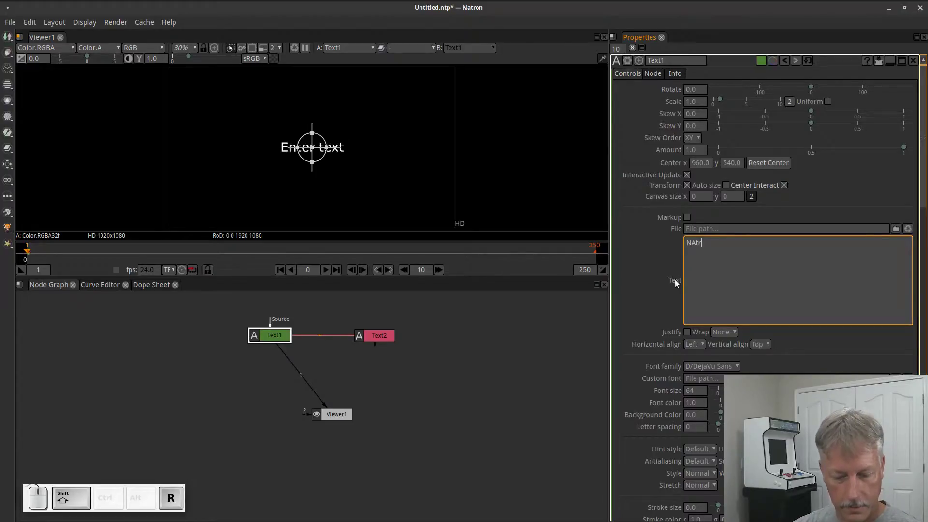
Make Text1 read 'Natron' at font size 290 with stroke size 25.8
key(BackSpace)
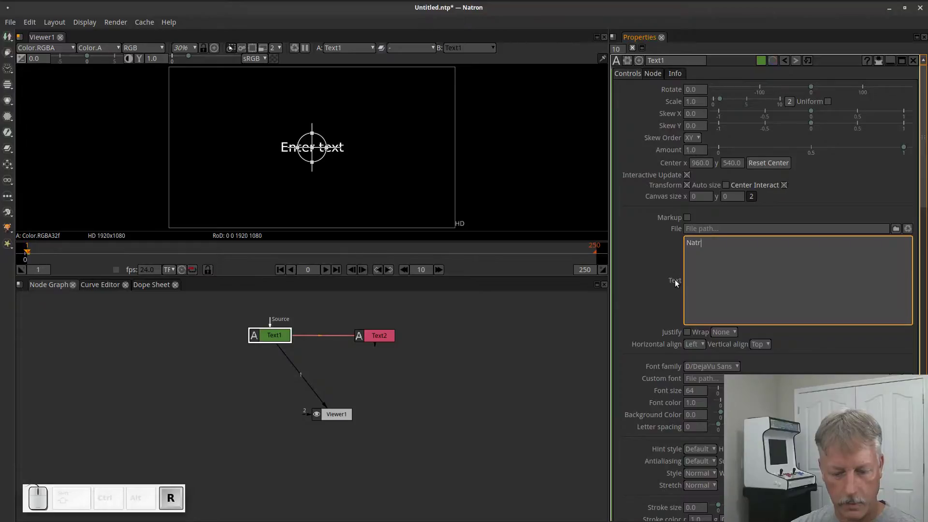
key(Return)
key(BackSpace)
click(666, 266)
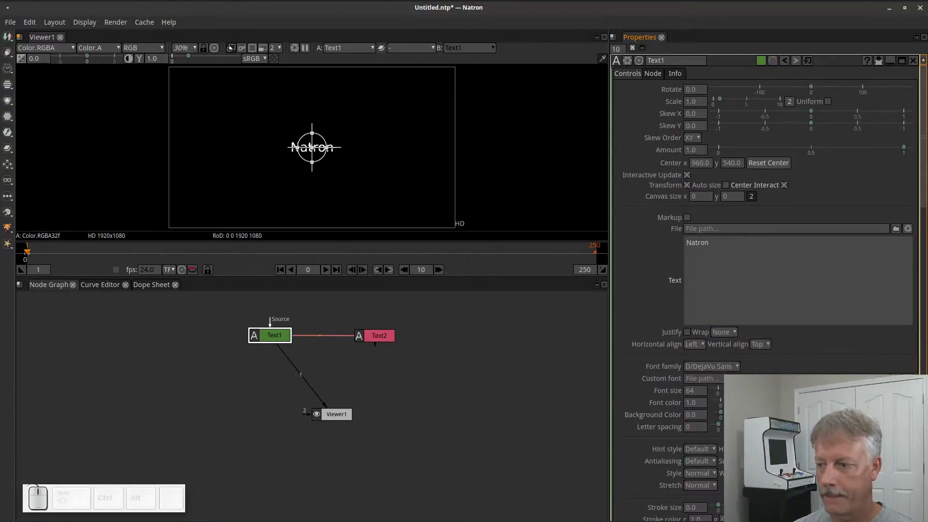
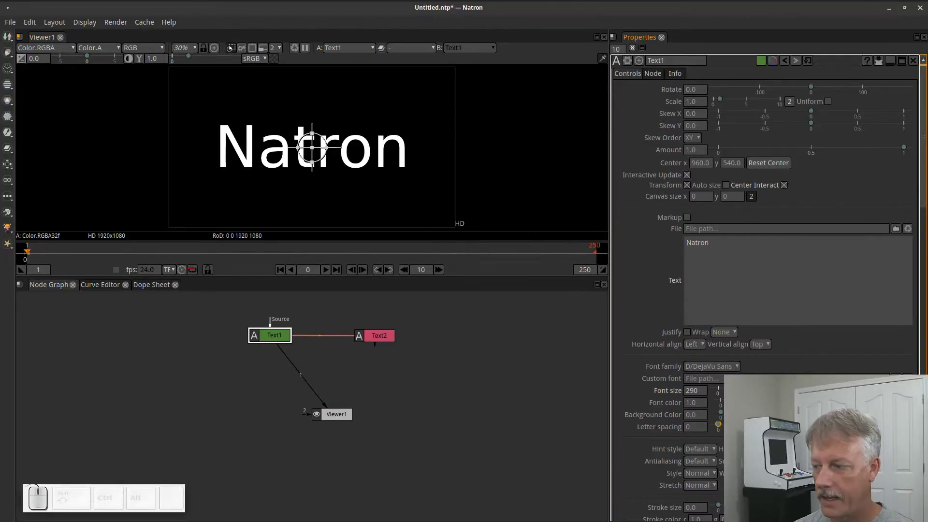
scroll(down, 3)
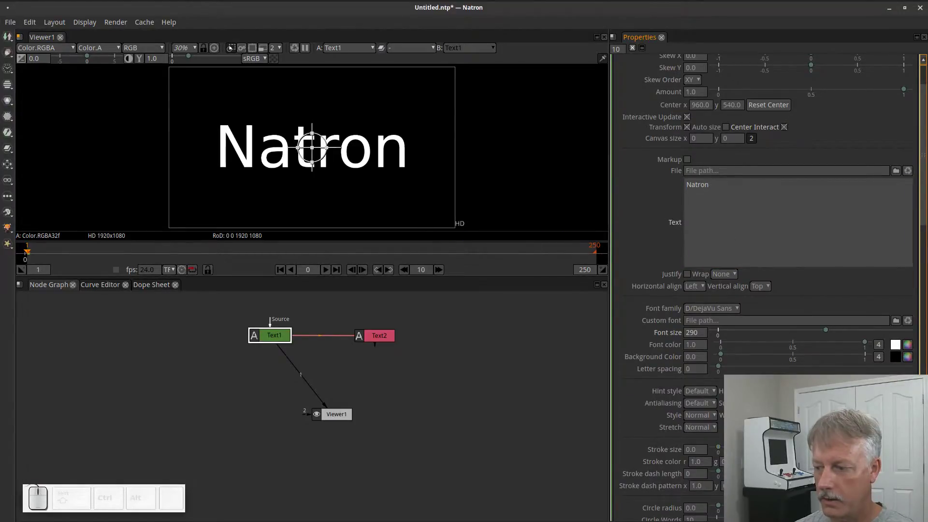
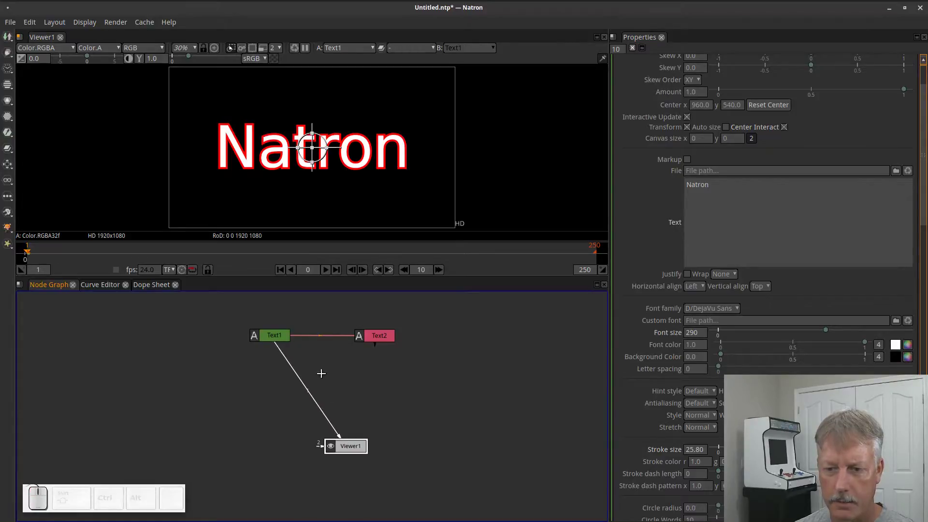
Add an over Merge1 node taking Text1 and Text2 and position it below Text1
click(275, 338)
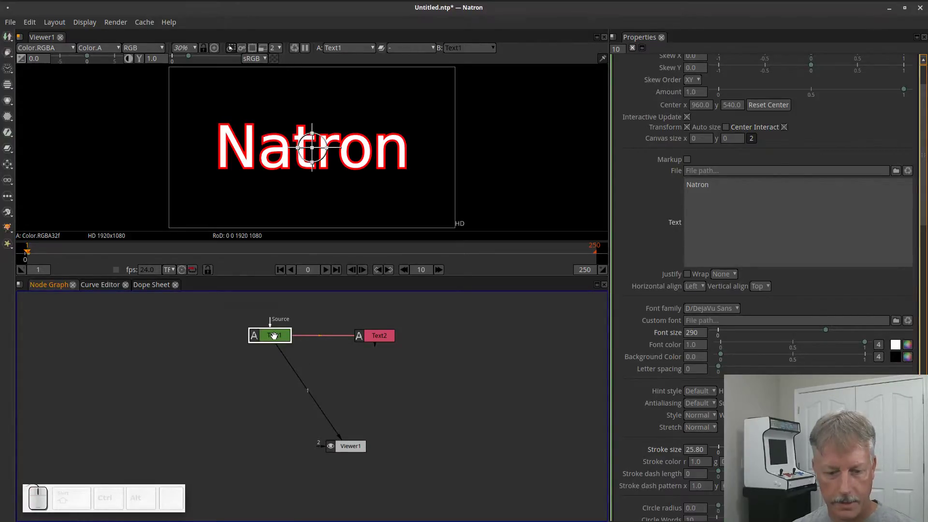
key(Tab)
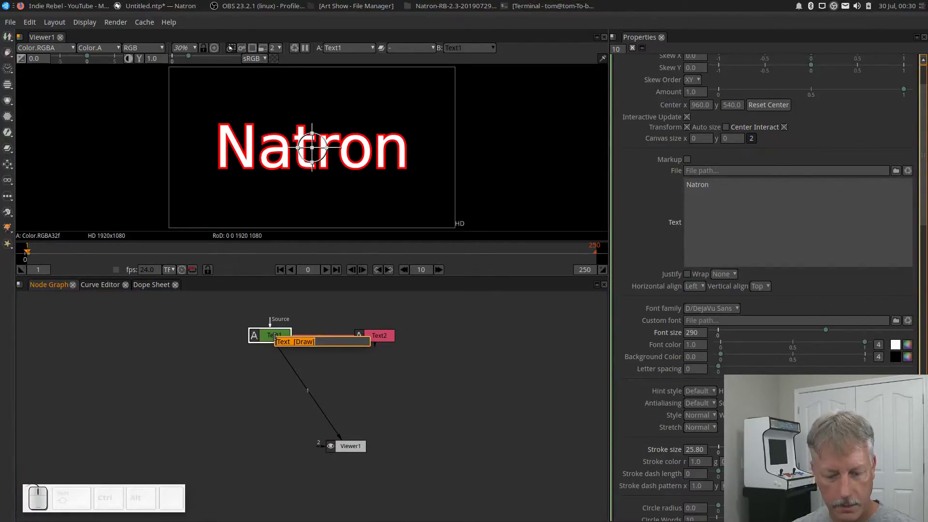
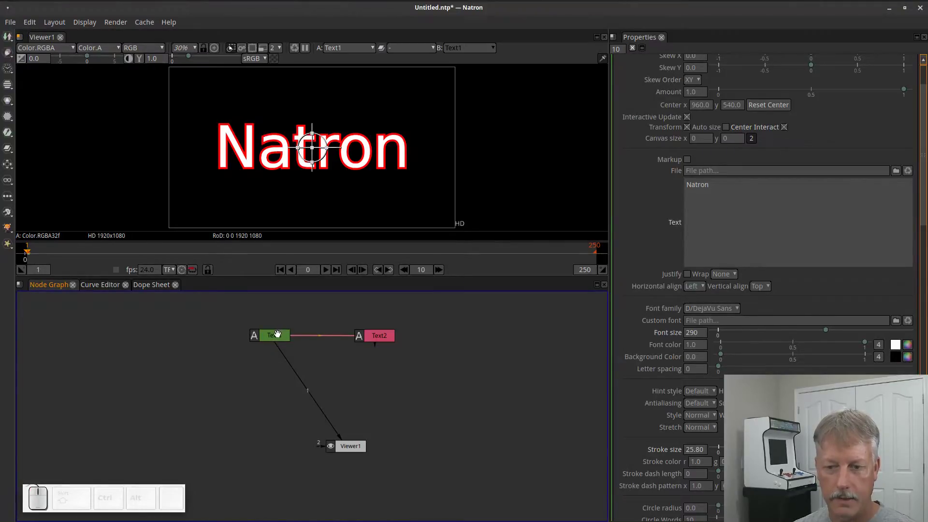
click(278, 333)
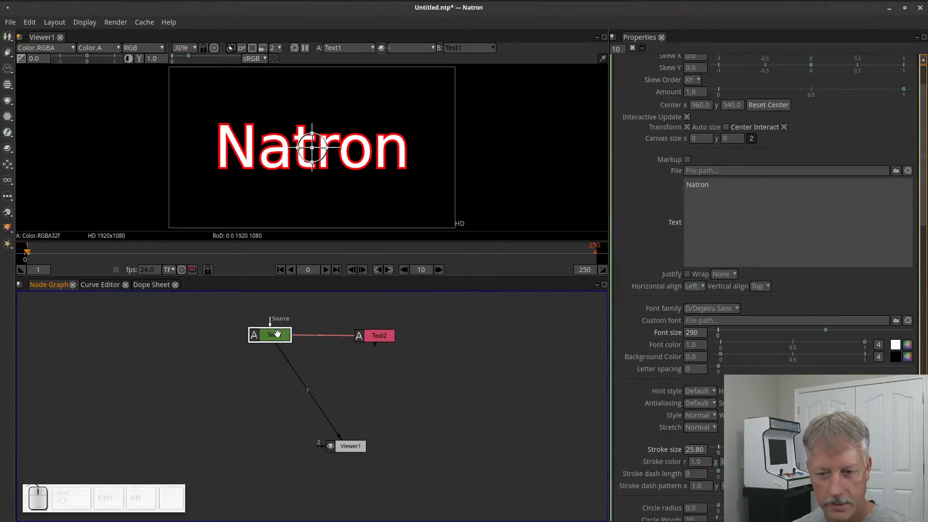
key(m)
click(266, 368)
drag(329, 375, 380, 340)
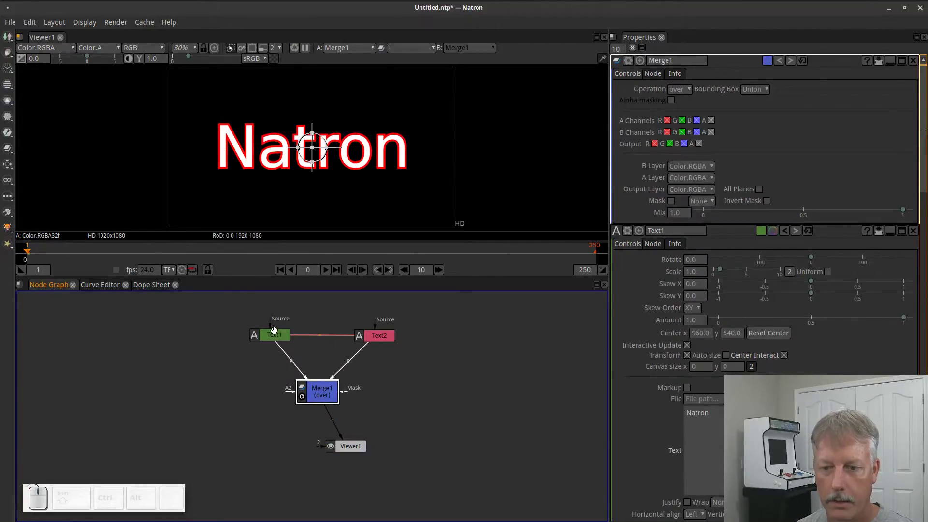
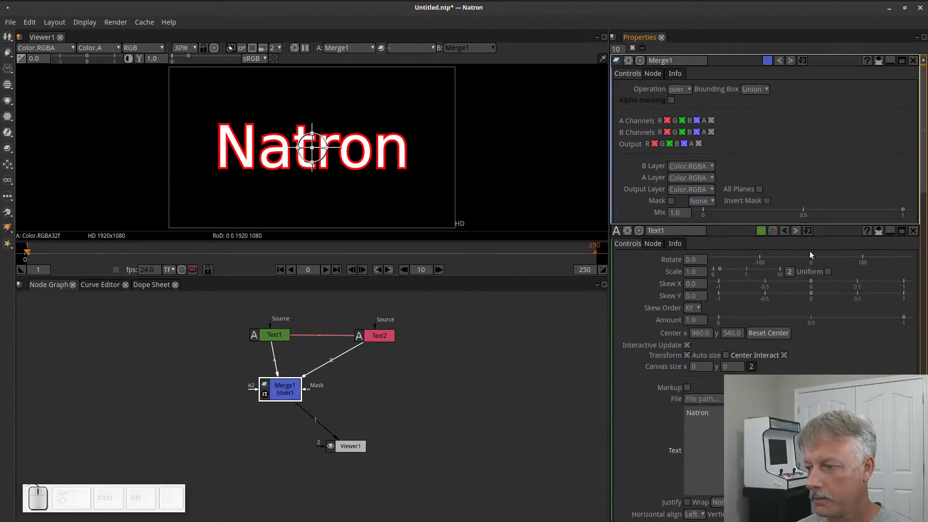
Unlink the Text2 clone's stroke size from Text1 in its settings
scroll(down, 3)
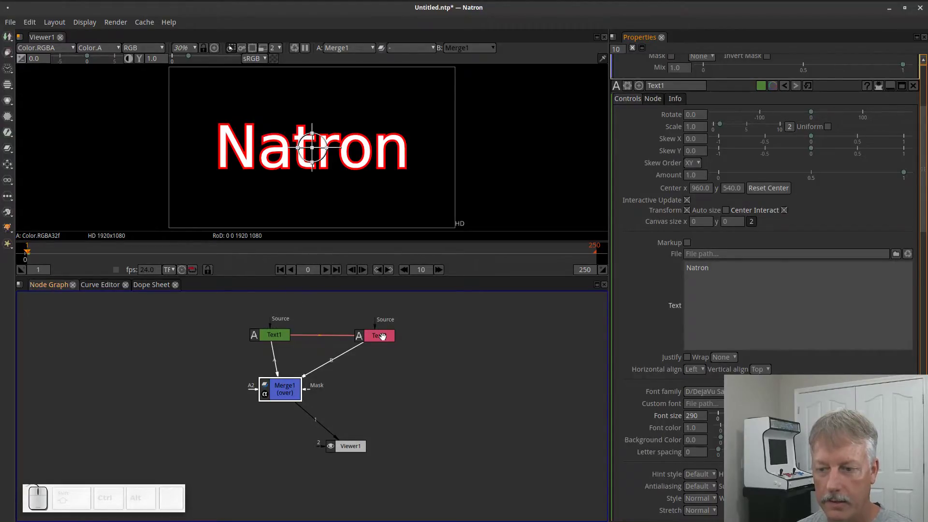
click(383, 337)
click(385, 340)
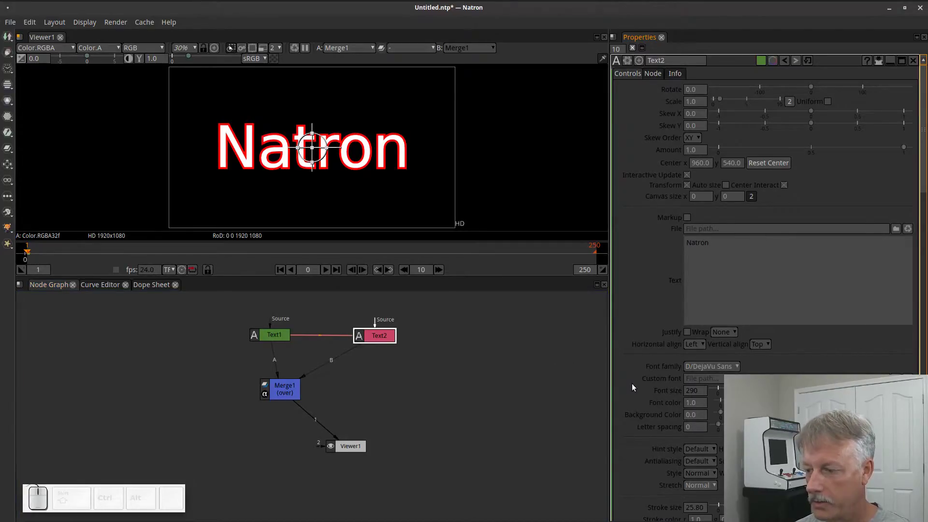
scroll(down, 3)
scroll(down, 3)
scroll(down, 3)
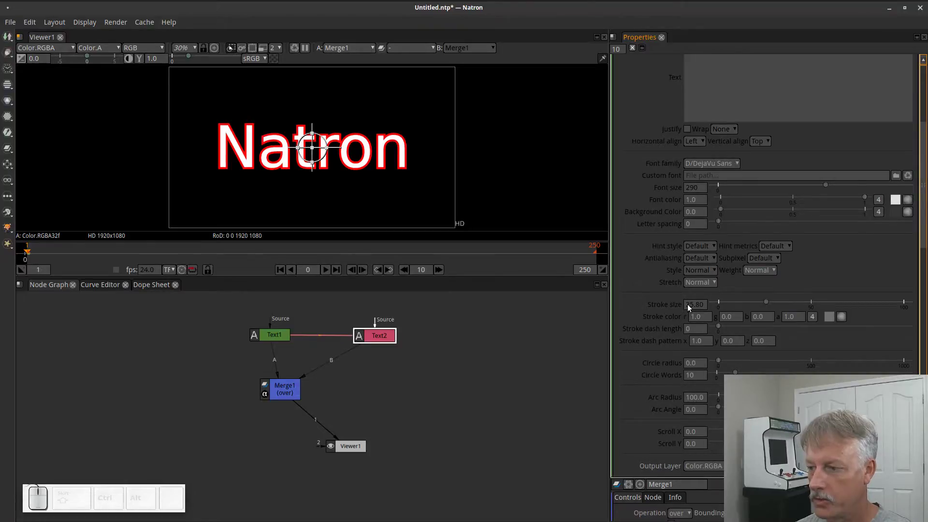
right_click(694, 308)
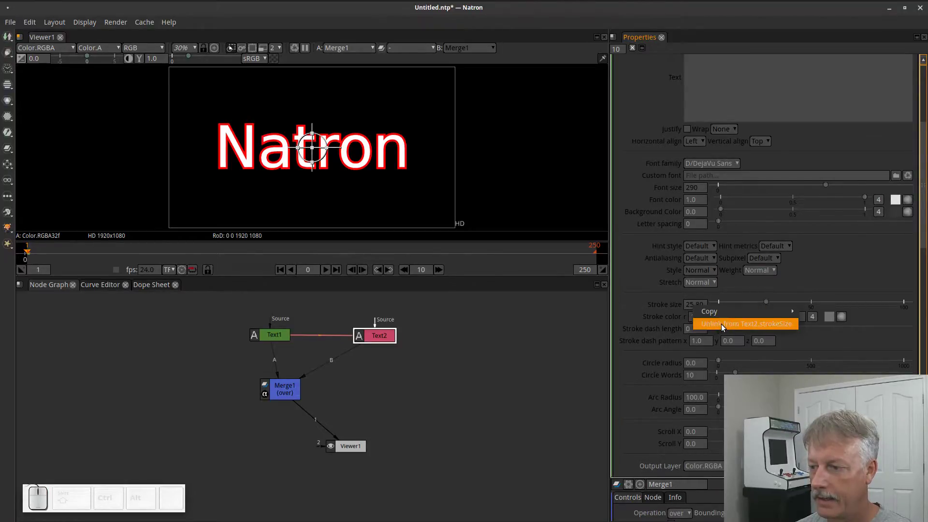
click(723, 327)
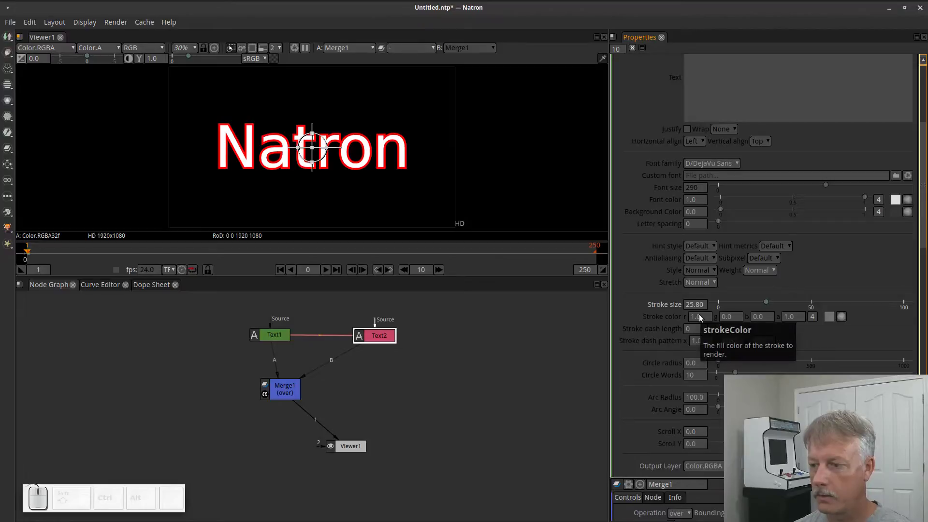
Unlink all four stroke colour channels from Text2.strokeColor
right_click(700, 320)
click(720, 337)
right_click(732, 318)
click(753, 336)
right_click(759, 322)
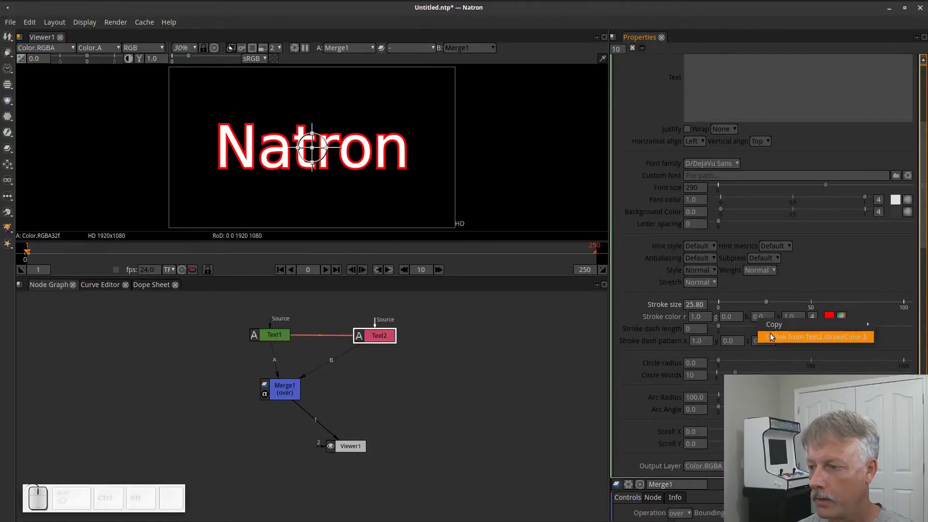
click(772, 337)
right_click(793, 322)
click(810, 344)
right_click(816, 319)
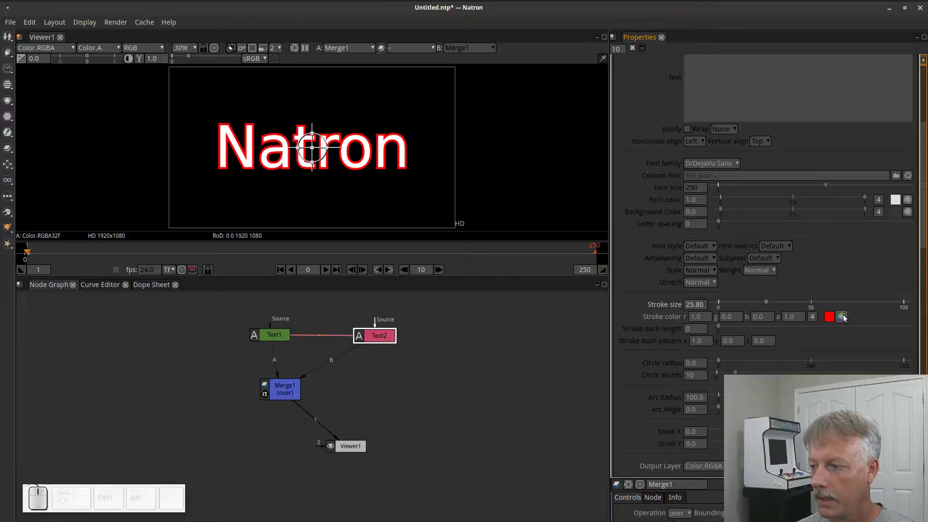
Set the stroke colour to yellow and thicken the stroke size to about 50
click(842, 318)
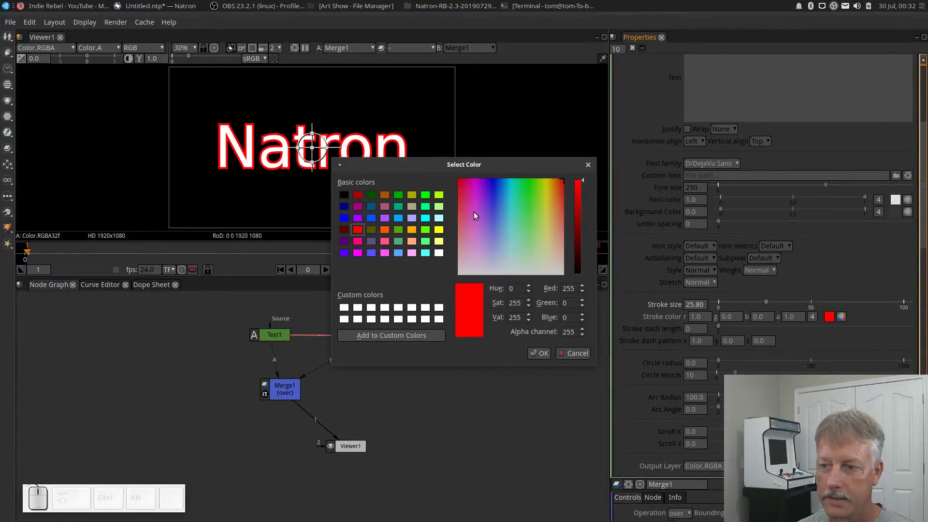
click(550, 199)
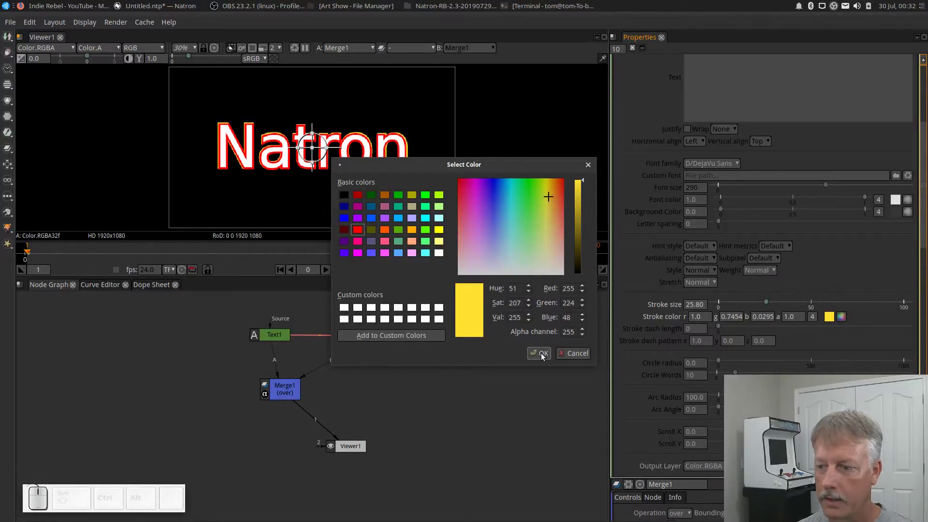
click(543, 356)
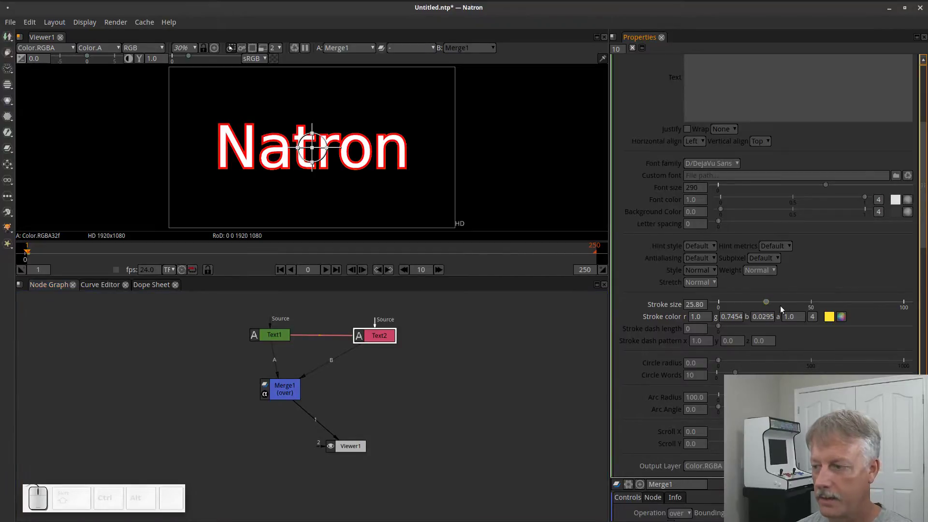
drag(771, 303, 679, 319)
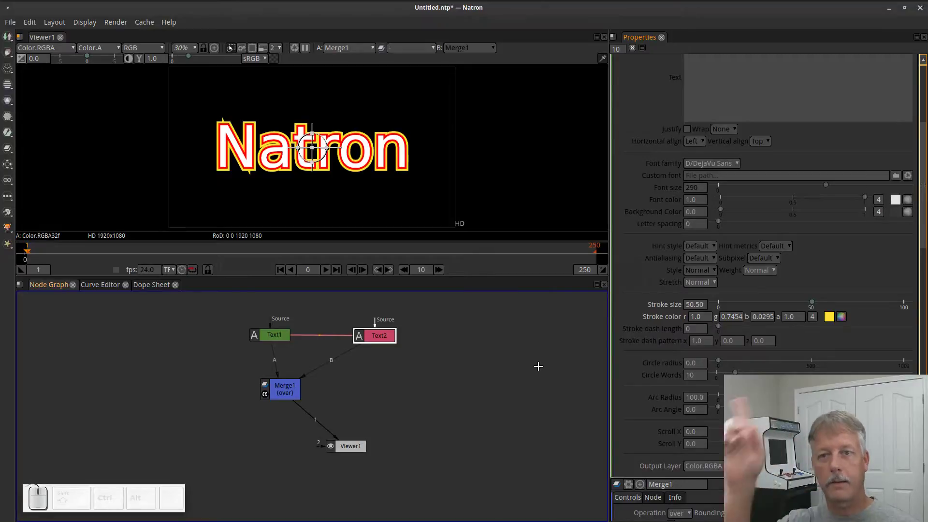
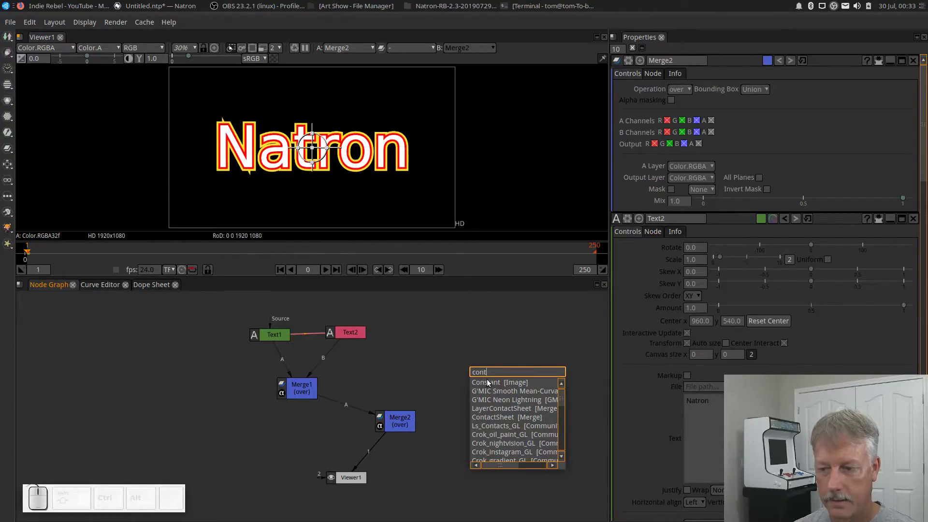
Add a Constant1 node and connect it to Merge2's B input
click(489, 384)
click(517, 392)
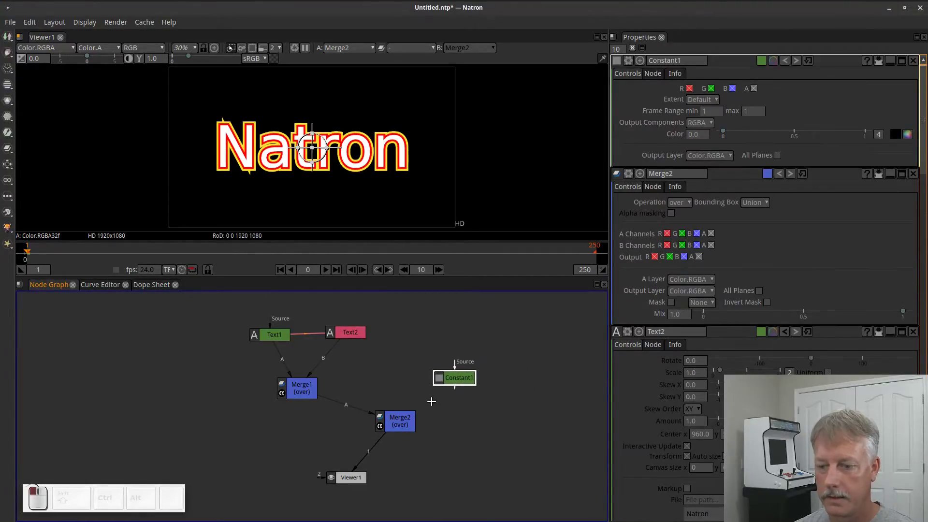
click(406, 421)
click(406, 402)
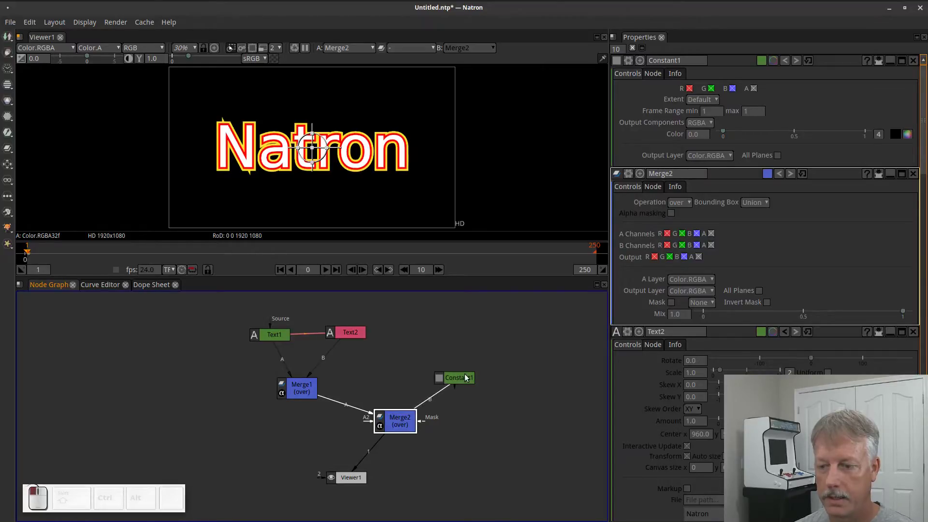
Set Constant1's colour to white as the background
click(465, 381)
click(913, 138)
click(441, 255)
click(545, 352)
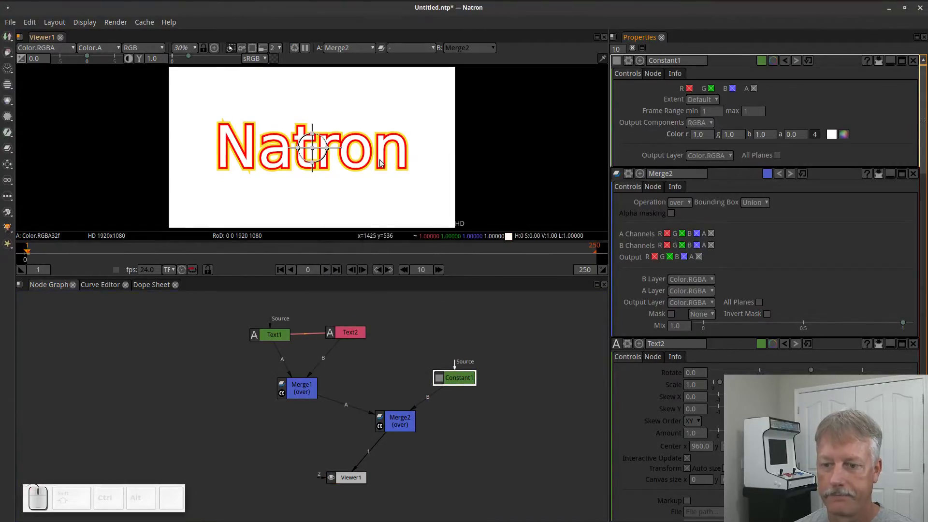
Set Text1's font colour to green
click(282, 340)
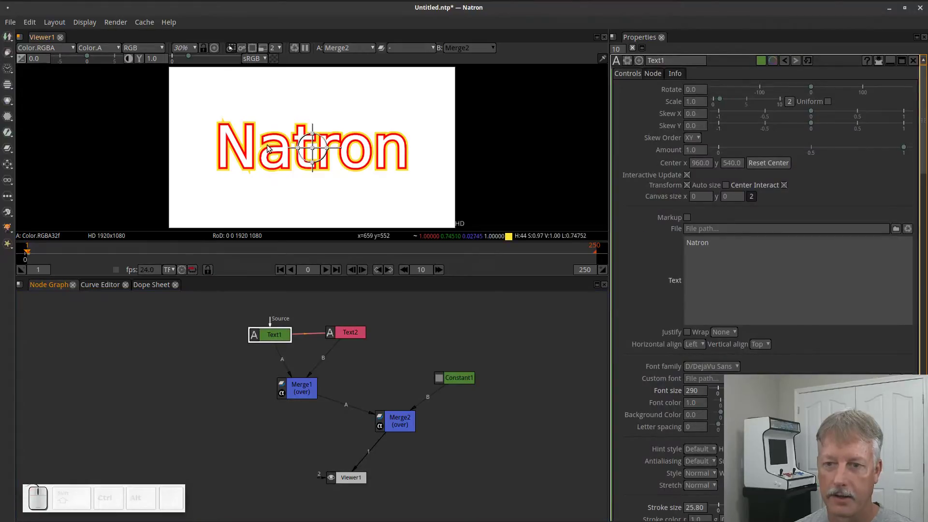
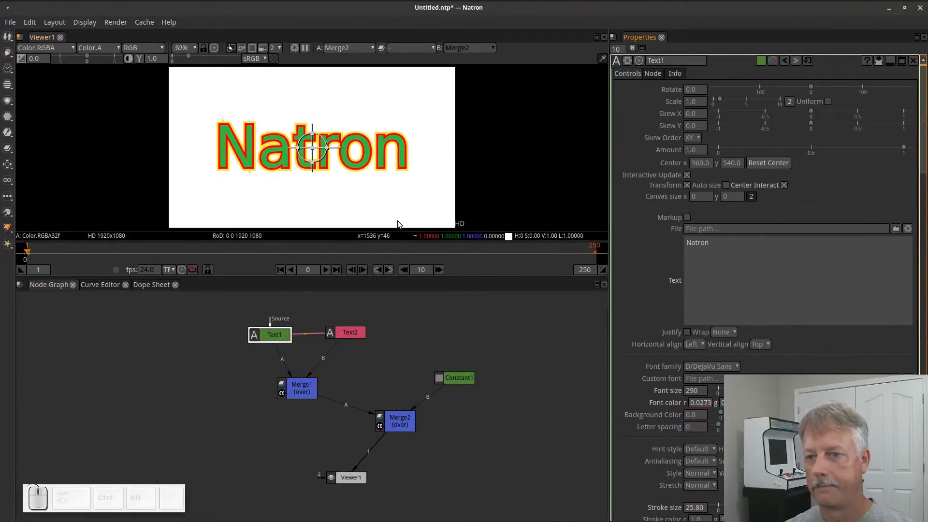
click(454, 382)
Rearrange Text2 and Merge1 to tidy the node graph
click(296, 390)
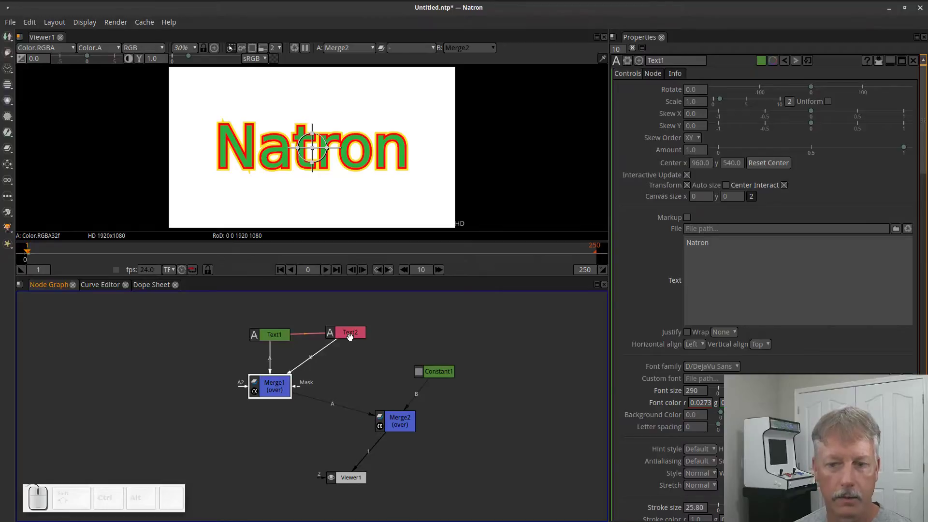
drag(350, 338, 329, 334)
scroll(up, 3)
click(331, 335)
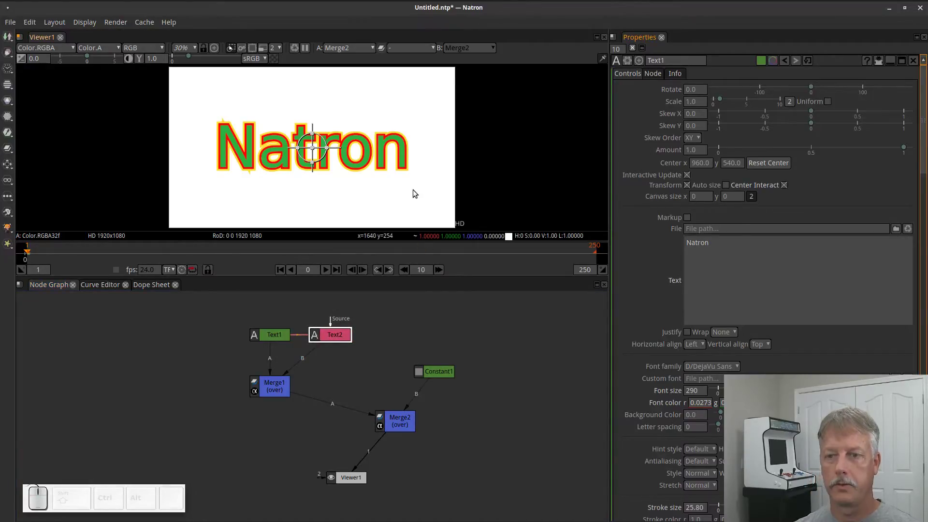
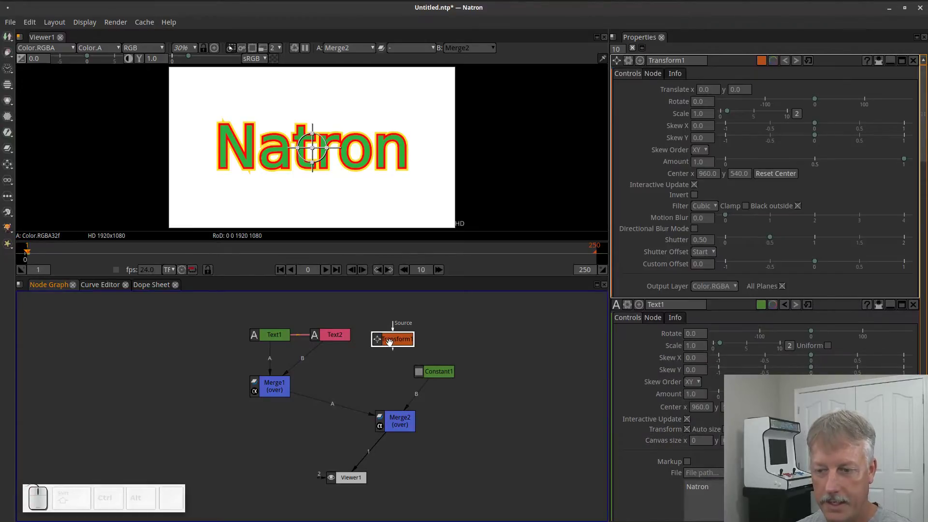
Add Transform1 after Text2 into Merge2's B and feed Merge1 into its A input
click(390, 343)
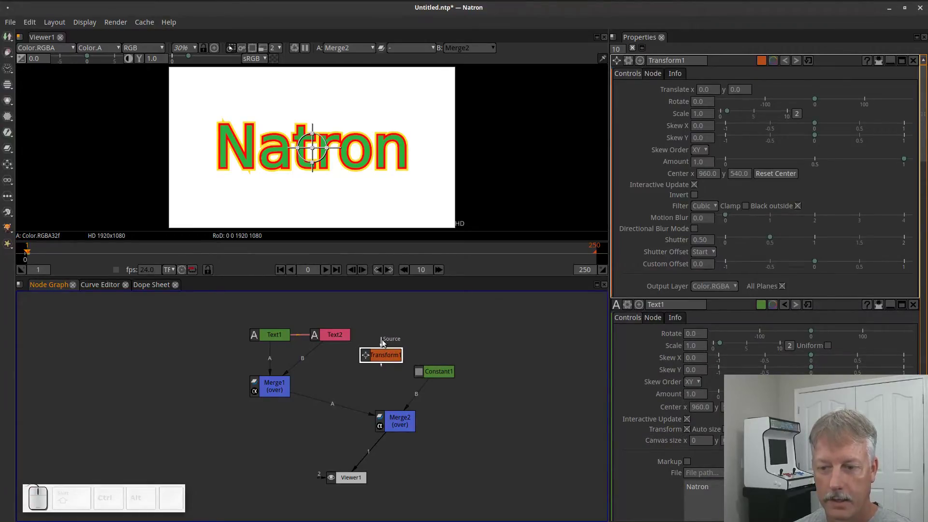
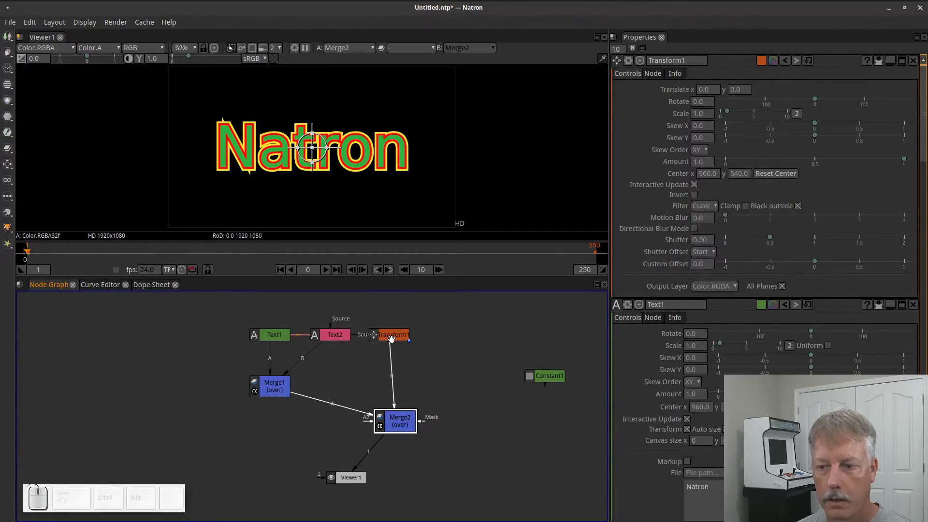
click(404, 337)
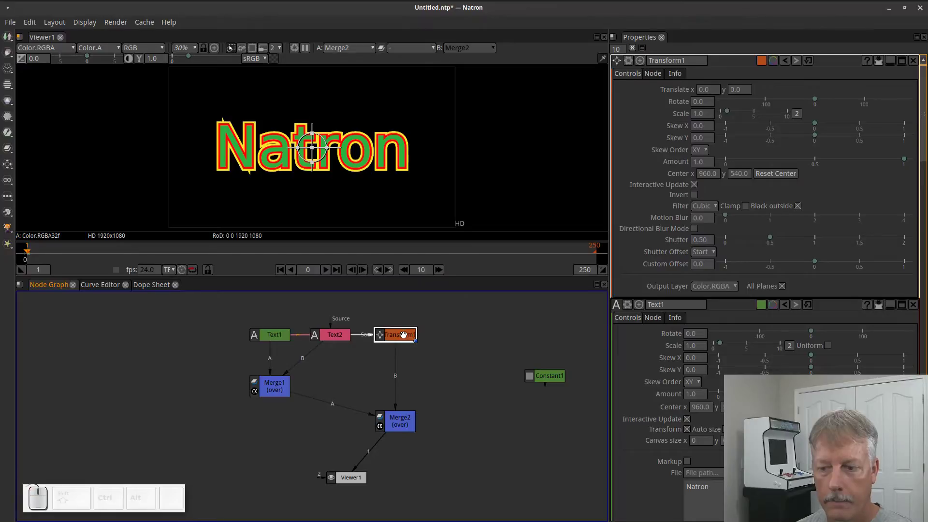
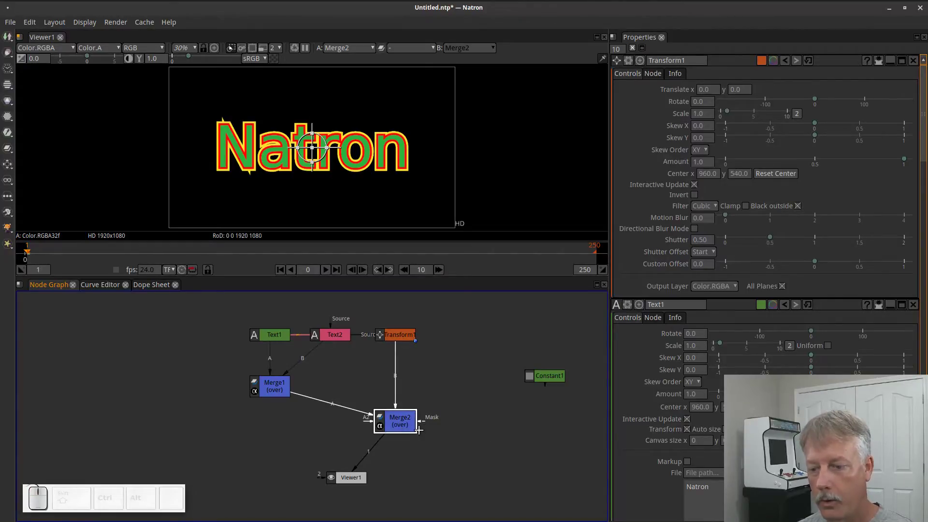
click(401, 424)
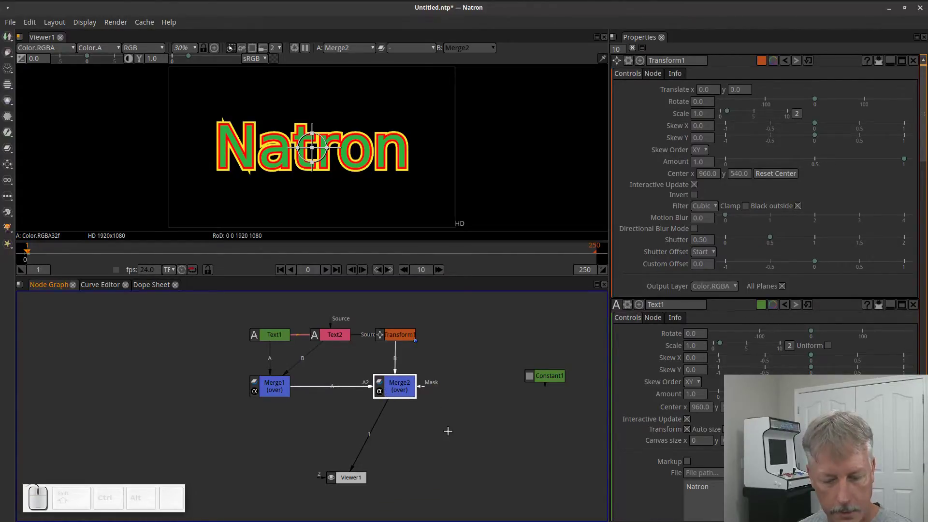
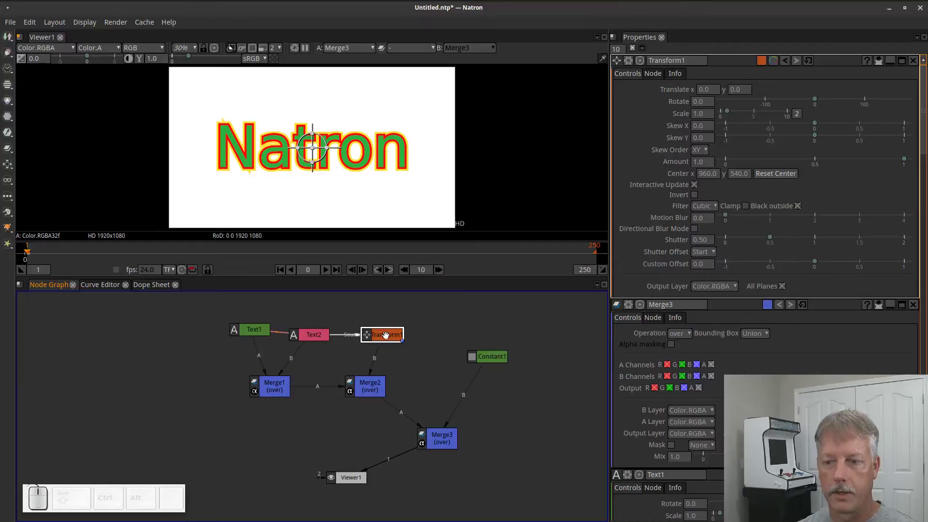
Set Transform1's translate x to 20 for the shadow copy
click(387, 337)
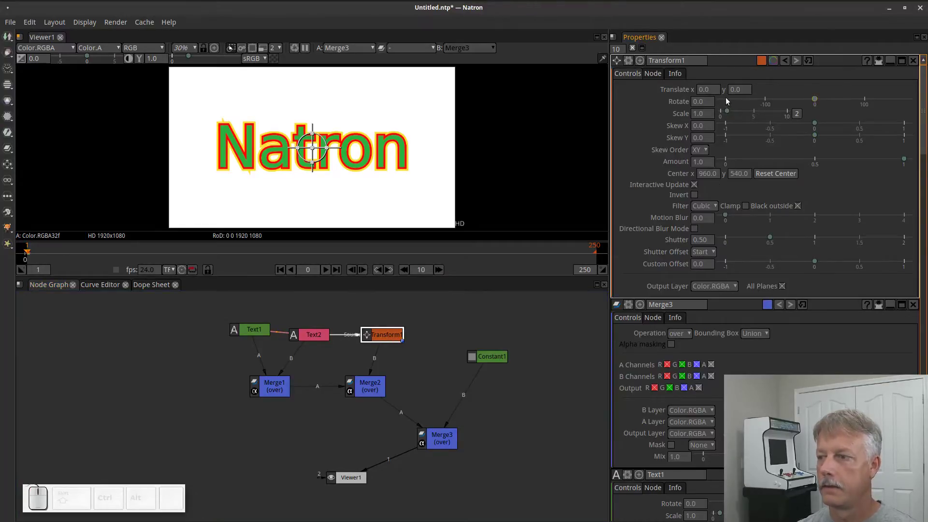
click(718, 94)
click(717, 92)
key(KP_2)
key(KP_0)
key(Num_Lock)
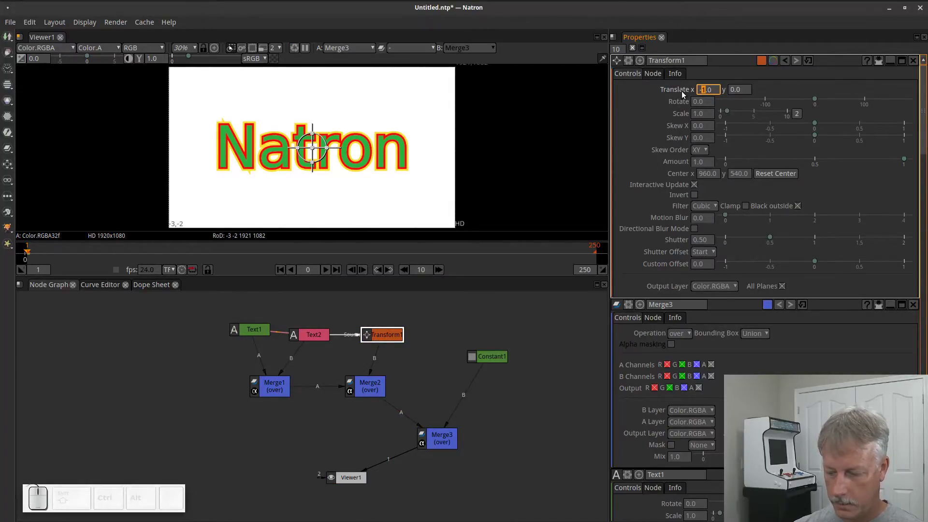
key(Delete)
key(KP_2)
key(KP_0)
key(KP_Enter)
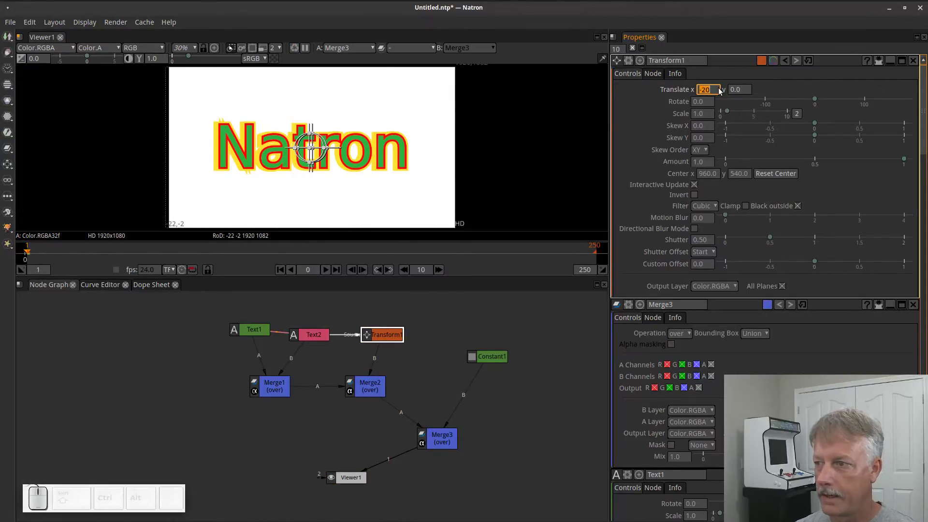
double_click(719, 93)
double_click(719, 91)
click(703, 92)
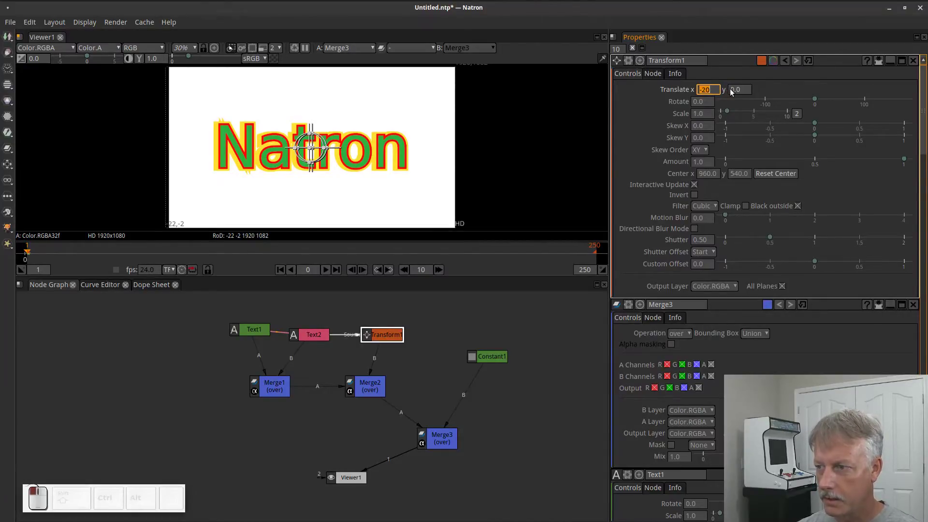
key(KP_2)
key(KP_0)
key(KP_Enter)
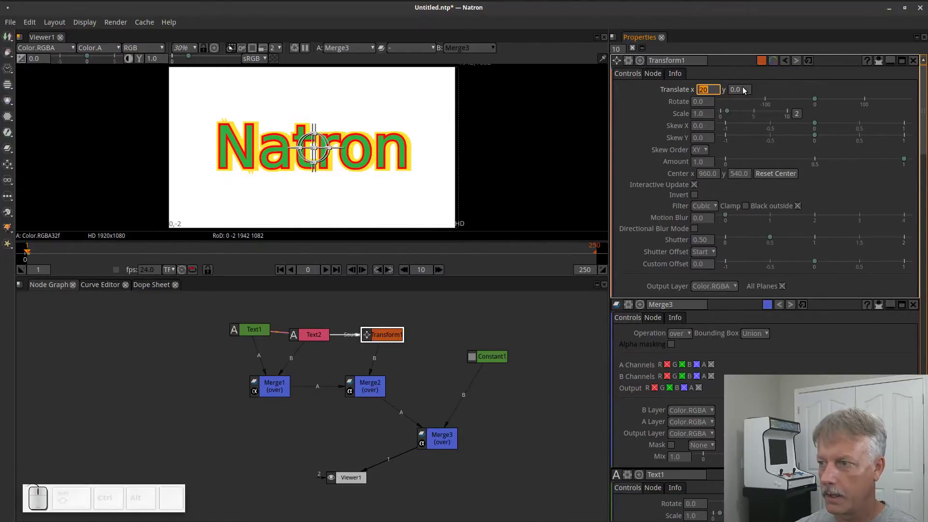
Set Transform1's translate y to -20
click(746, 90)
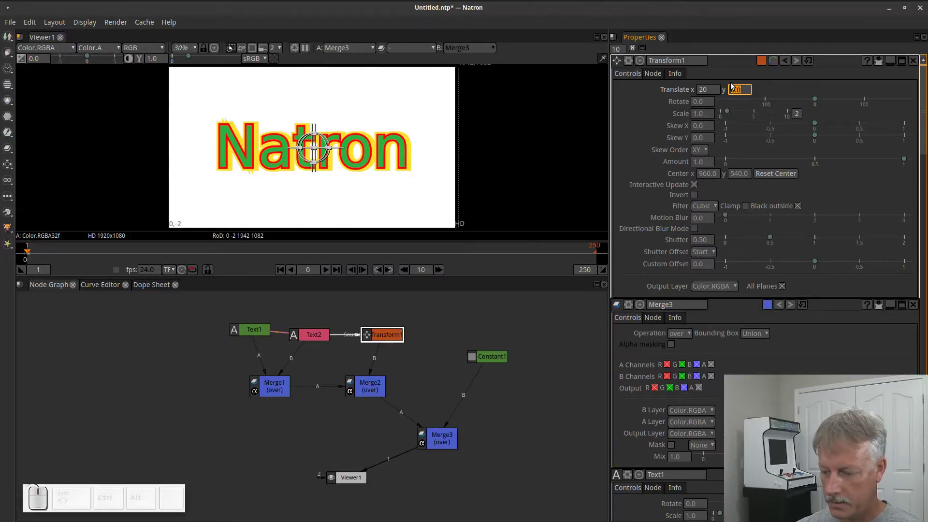
key(KP_Subtract)
key(KP_2)
key(KP_0)
key(KP_Enter)
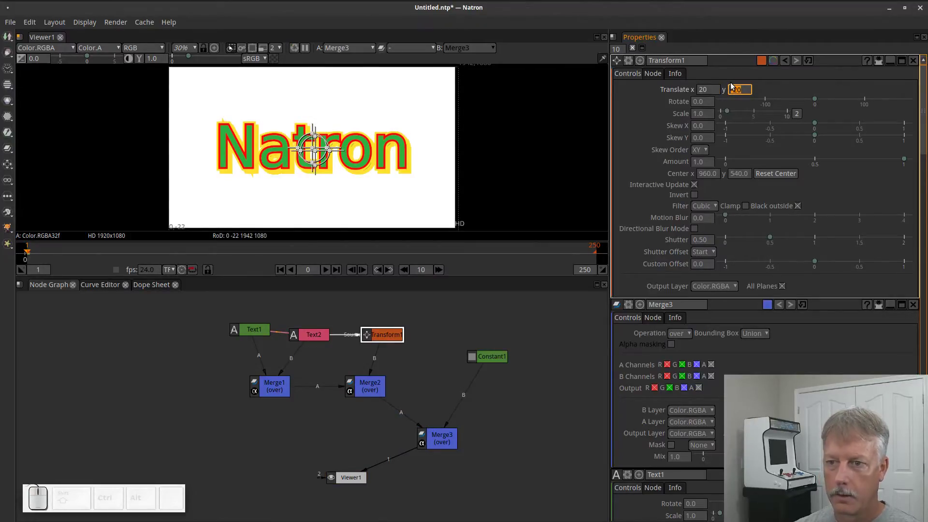
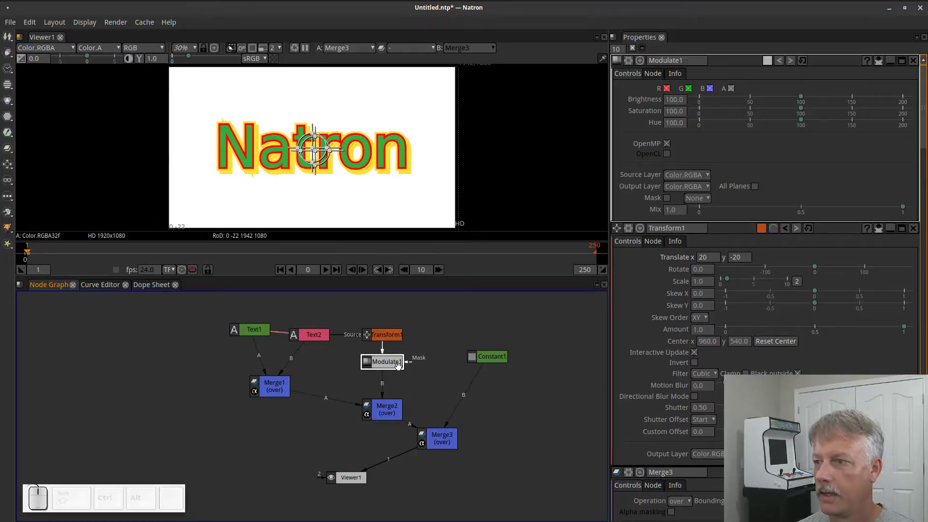
Set Modulate1's saturation and brightness to 0 so the shadow copy turns solid black
click(806, 114)
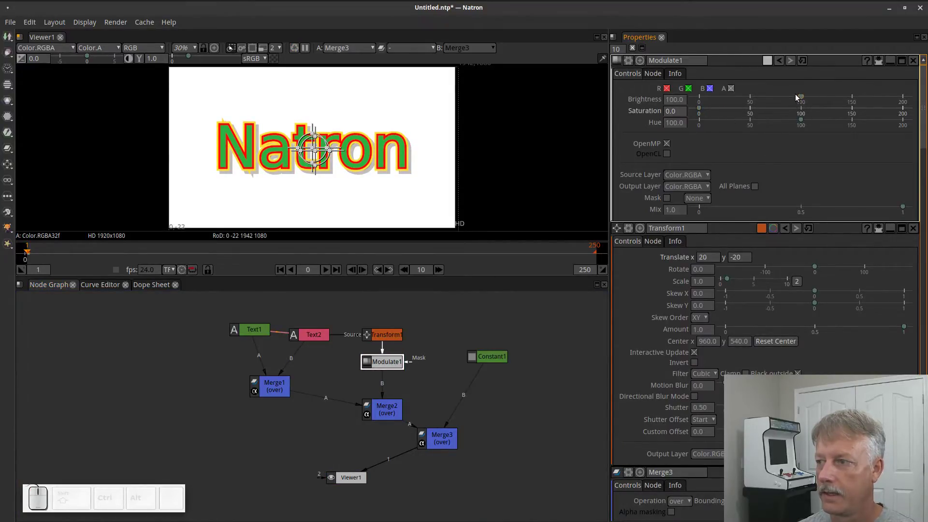
drag(805, 98, 584, 139)
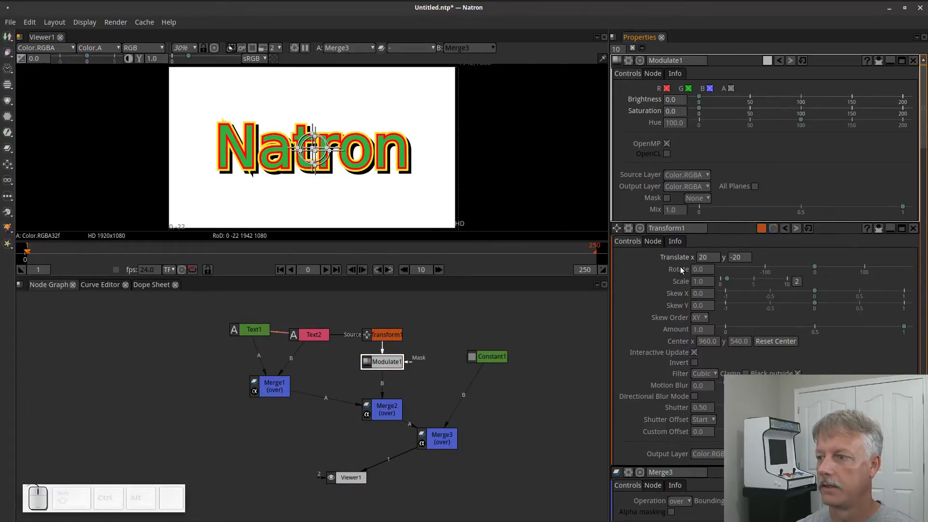
click(390, 332)
click(389, 361)
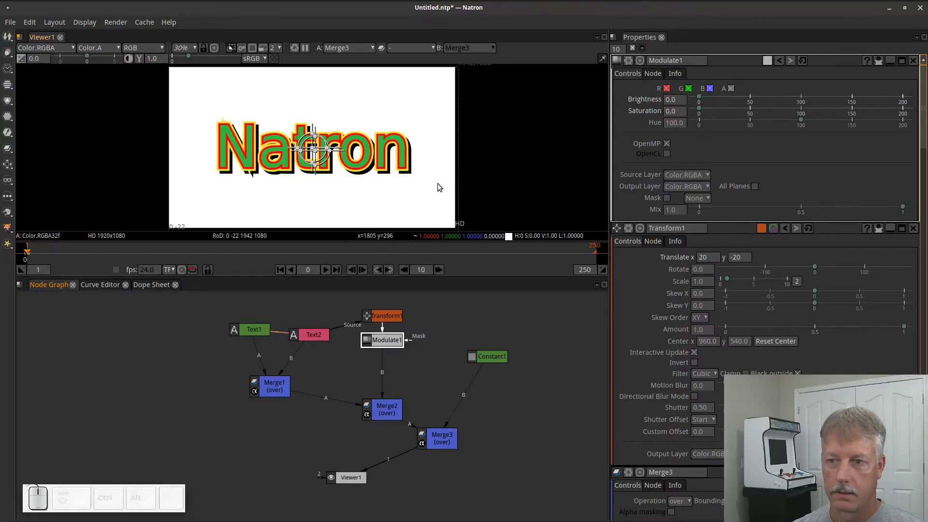
Add a Blur1 of size 14.8 after Modulate1 to soften the black shadow
click(383, 336)
click(387, 341)
key(Tab)
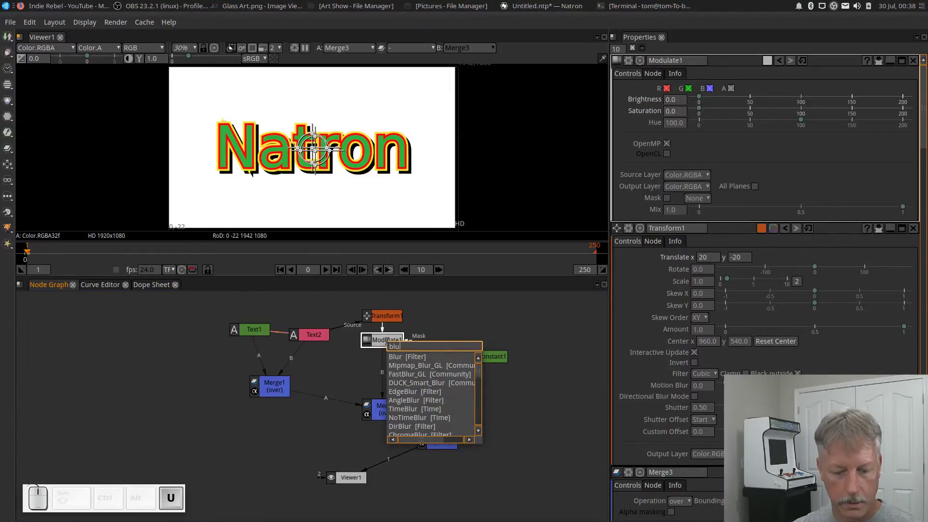
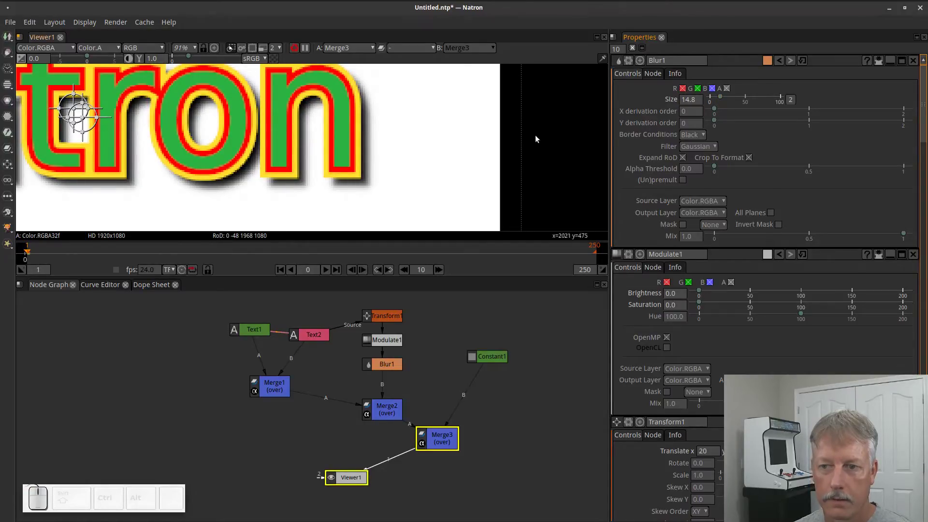
scroll(down, 3)
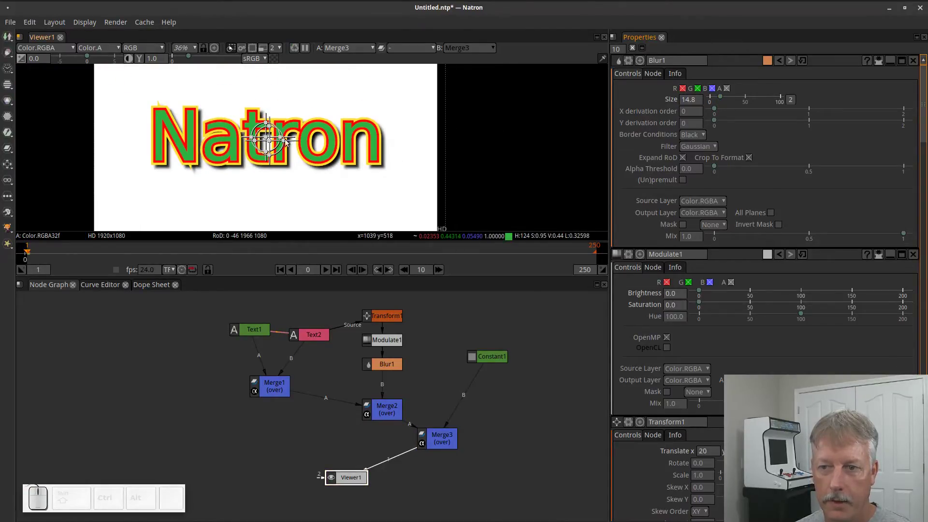
scroll(up, 3)
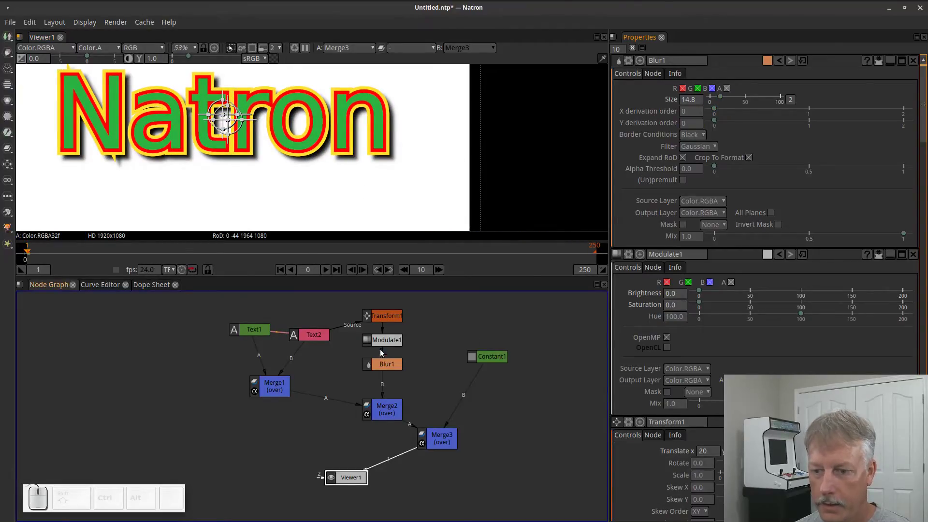
Set Transform1's translate to 40 and -40, pushing the shadow right and down
click(382, 314)
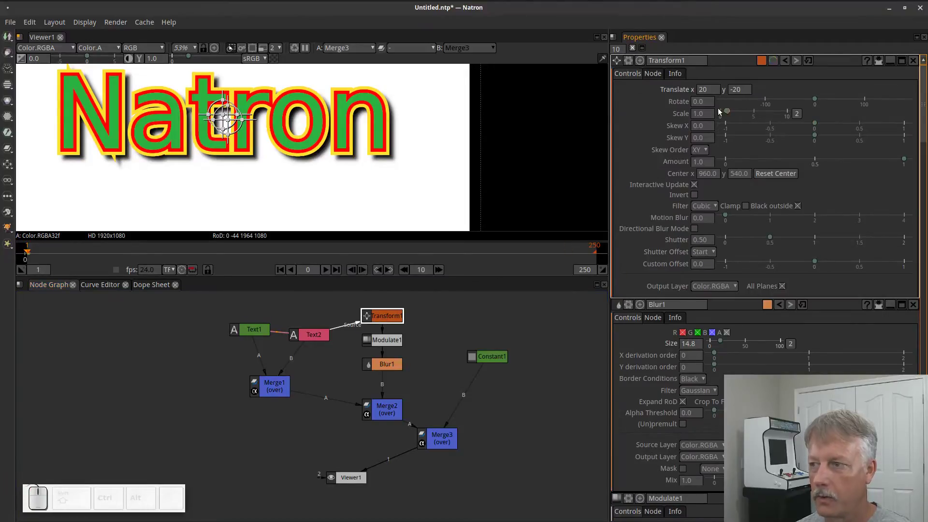
click(714, 93)
click(714, 92)
key(KP_4)
key(KP_0)
key(KP_Enter)
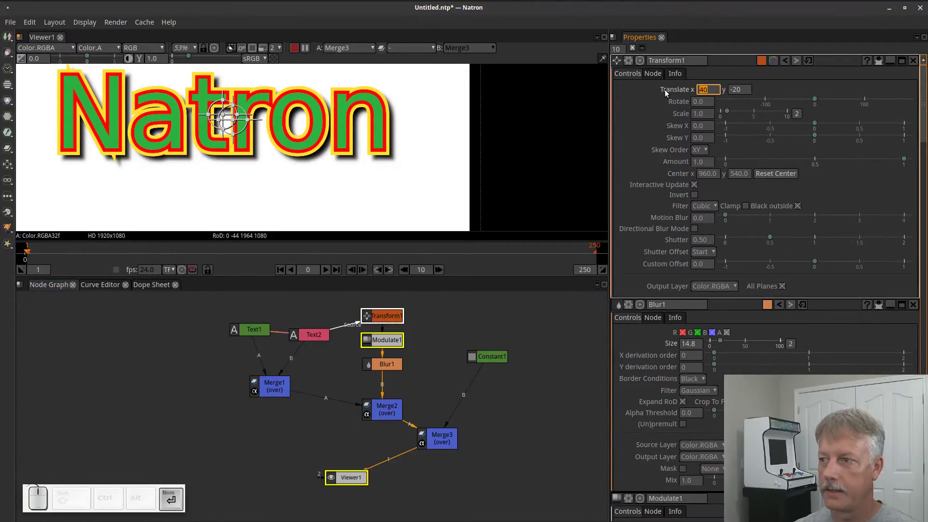
click(735, 91)
drag(735, 91, 741, 90)
key(KP_4)
key(KP_0)
key(KP_Enter)
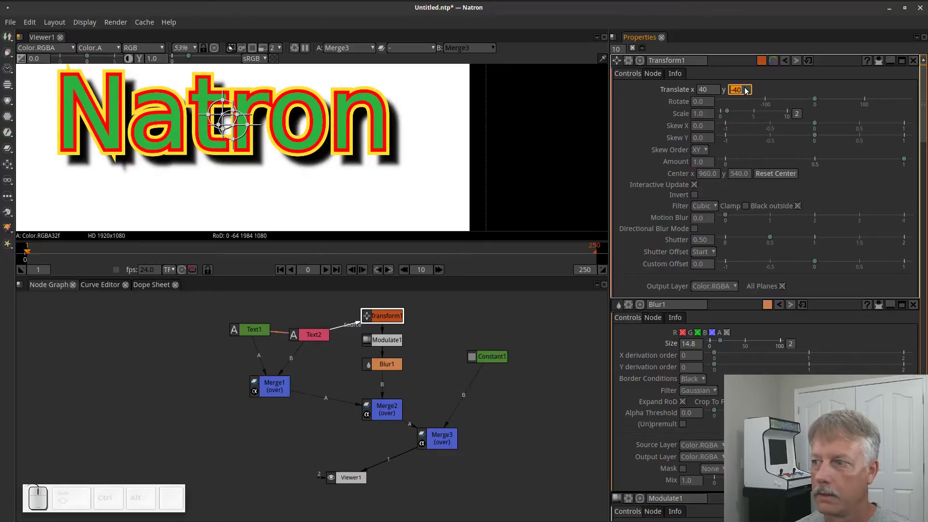
click(747, 90)
click(761, 87)
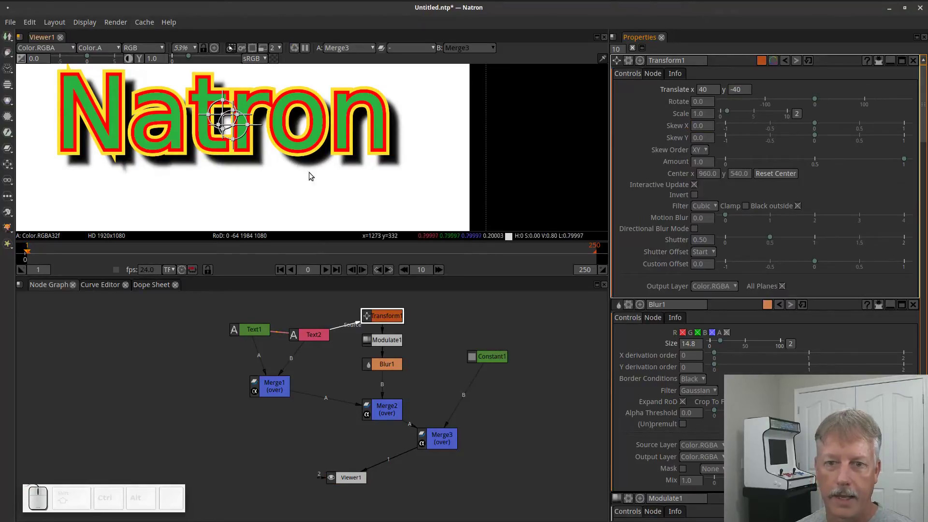
click(383, 366)
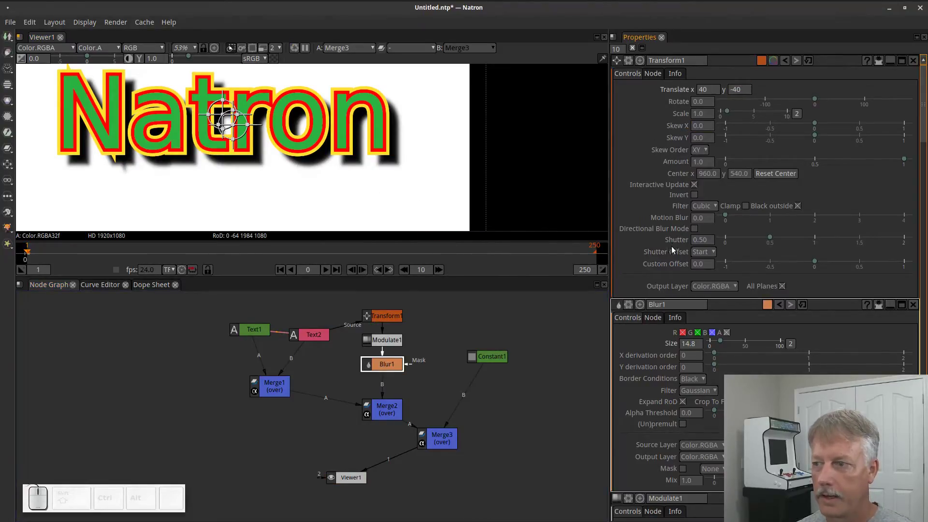
Raise Blur1's size to 23.7 and tuck Merge1 beneath the text nodes
click(376, 365)
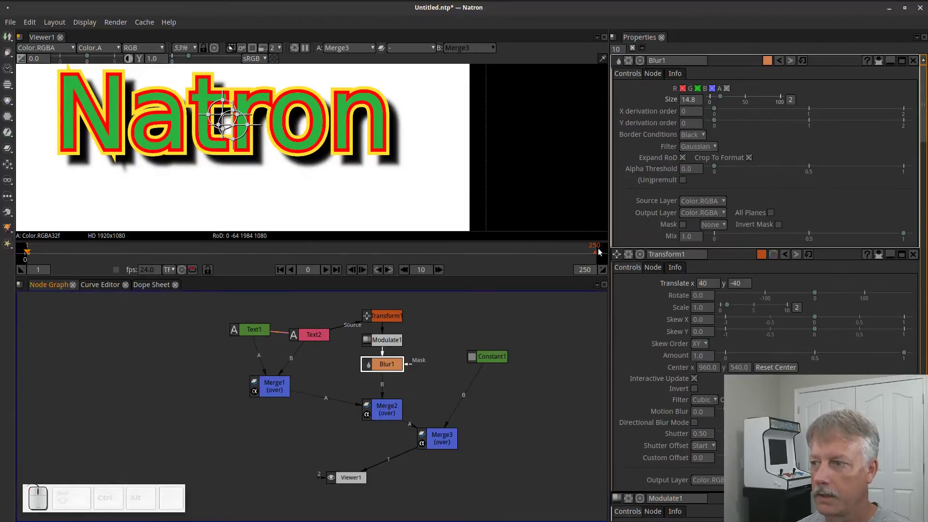
drag(724, 100, 720, 106)
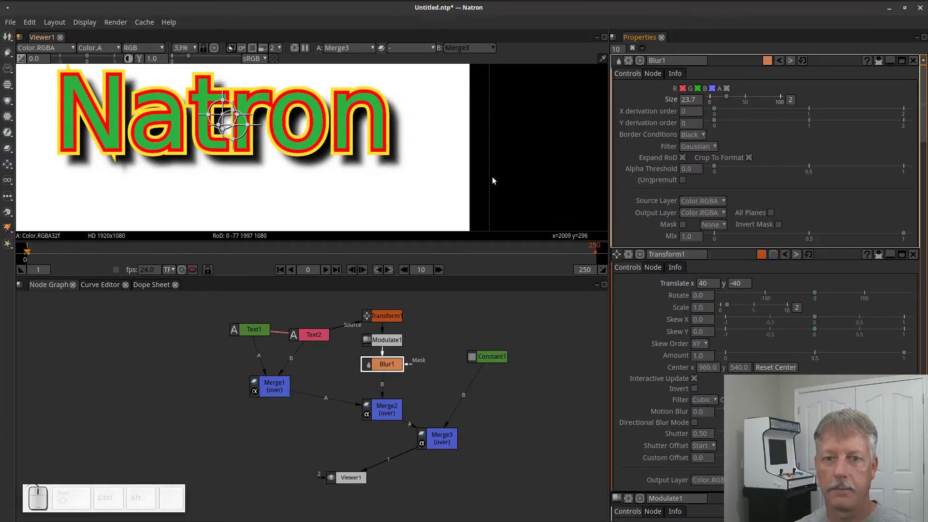
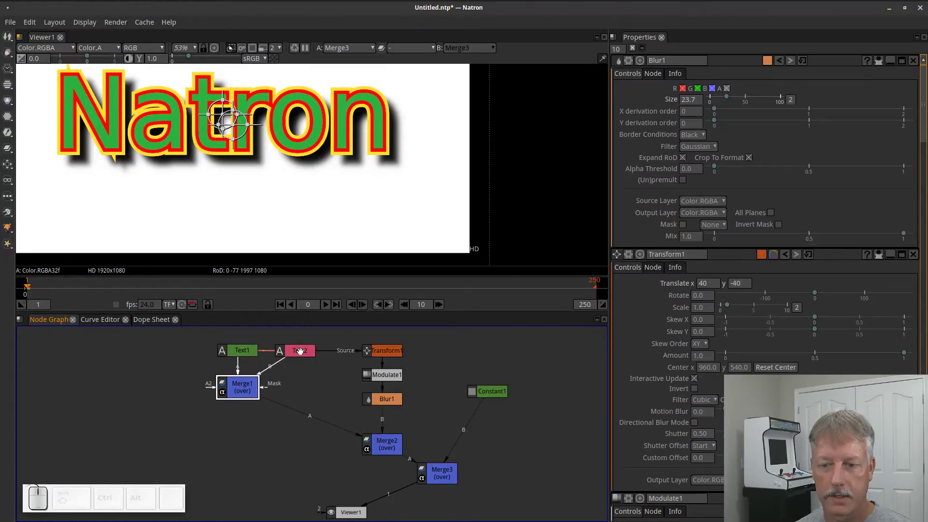
drag(387, 354, 387, 148)
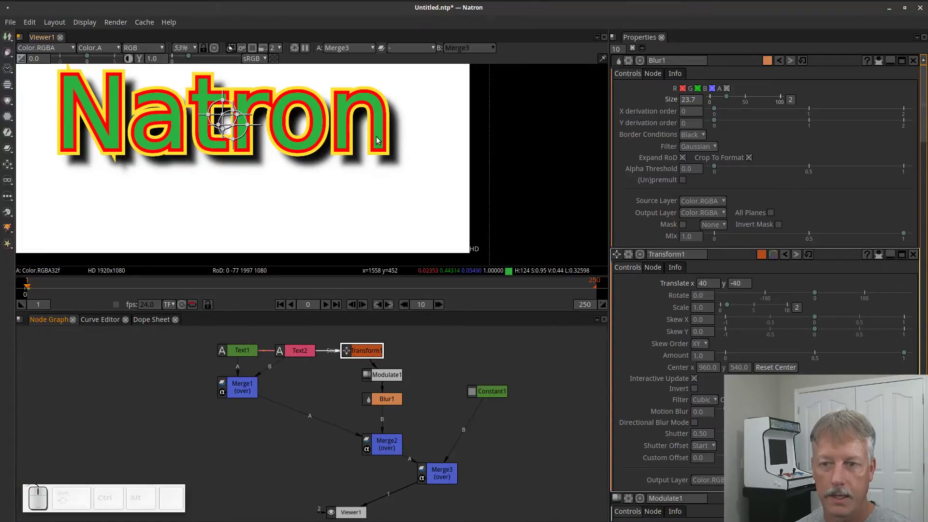
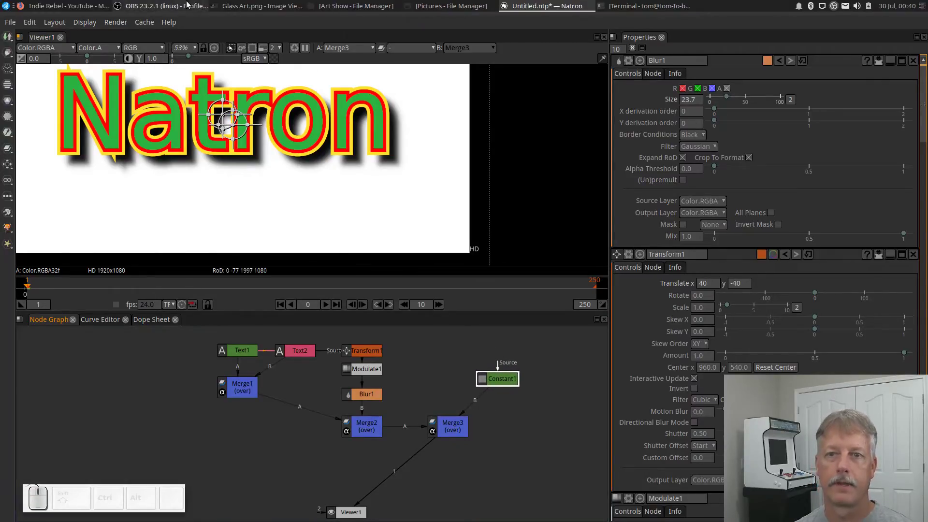
Browse the Art Show folder and preview DSC01967.png in the image viewer
click(358, 6)
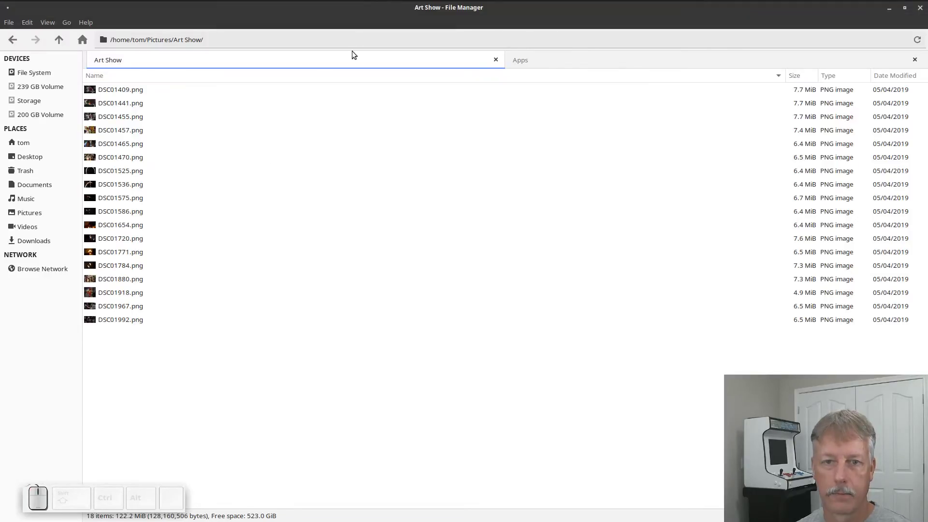
click(123, 309)
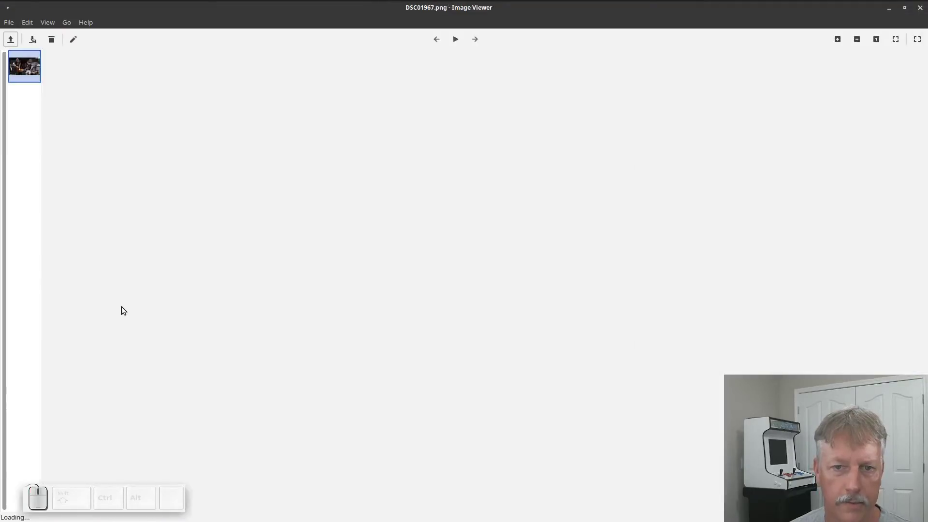
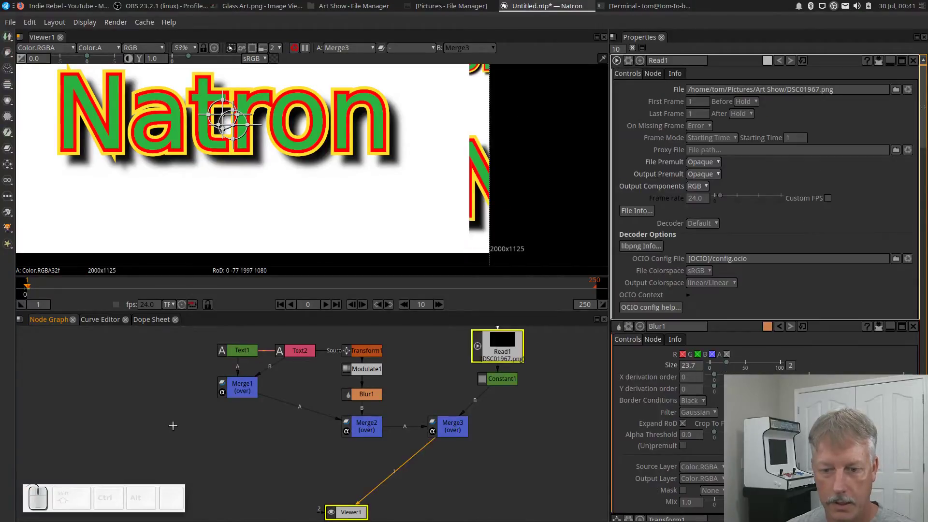
Delete Constant1 and feed Read1's DSC01967.png into Merge3 as the background
click(497, 379)
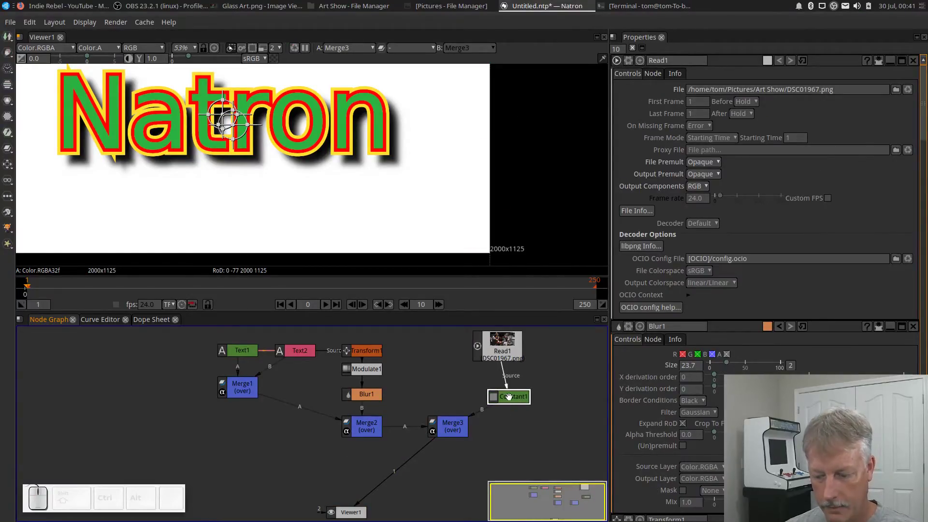
key(Delete)
click(507, 347)
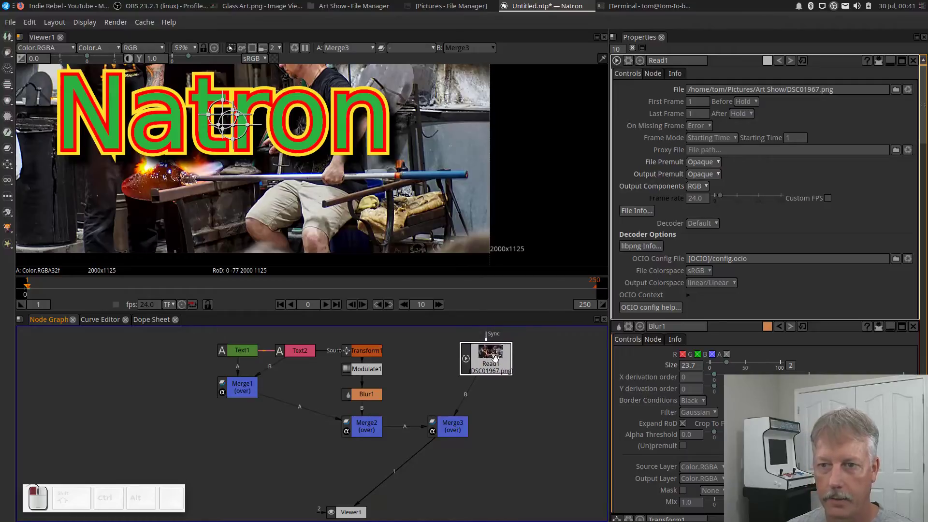
click(493, 118)
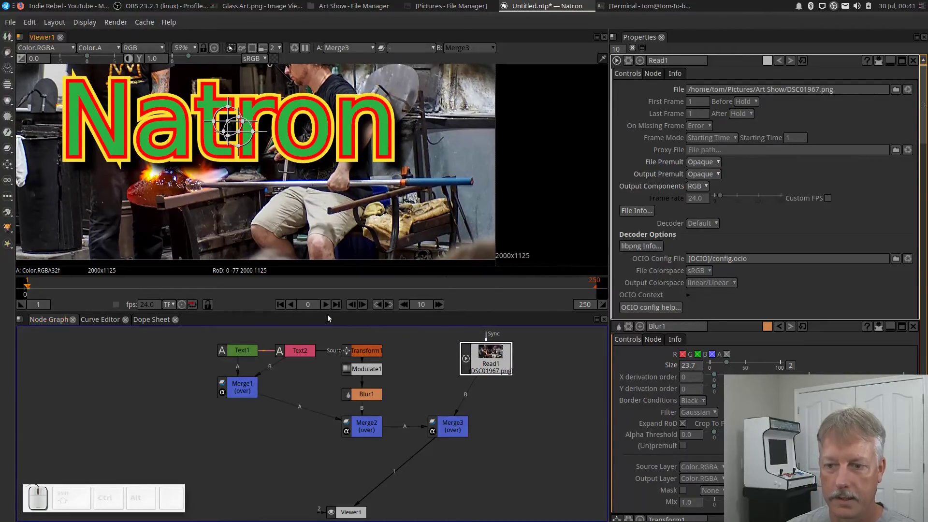
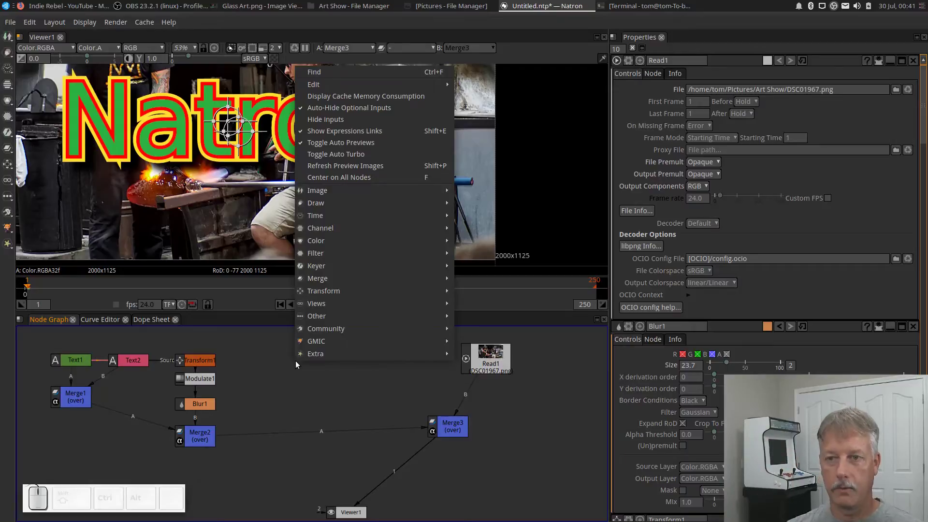
Create a Backdrop around the text and shadow nodes and name it Text
click(280, 385)
key(Tab)
key(b)
key(a)
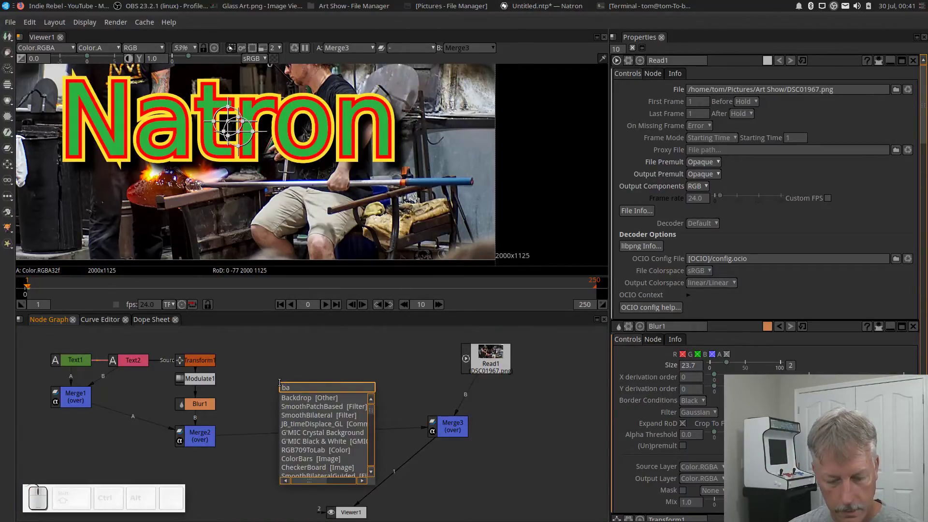
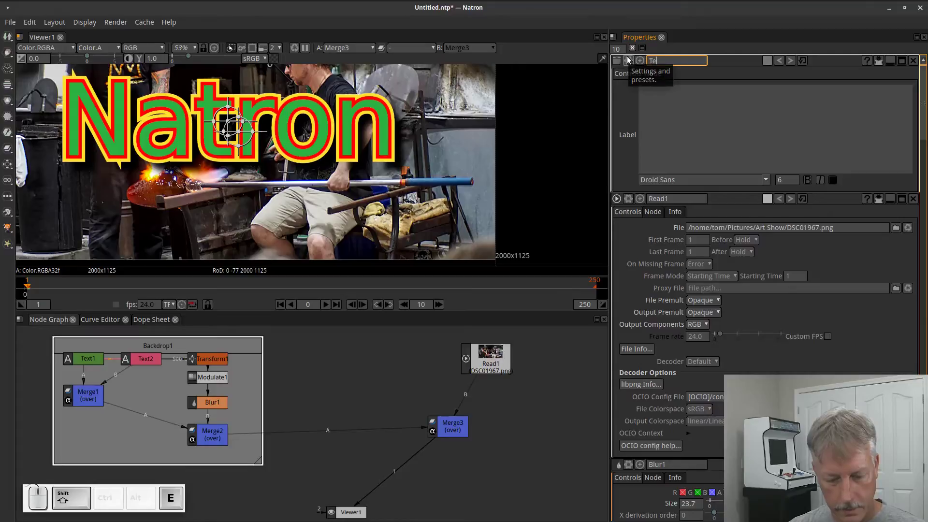
key(Return)
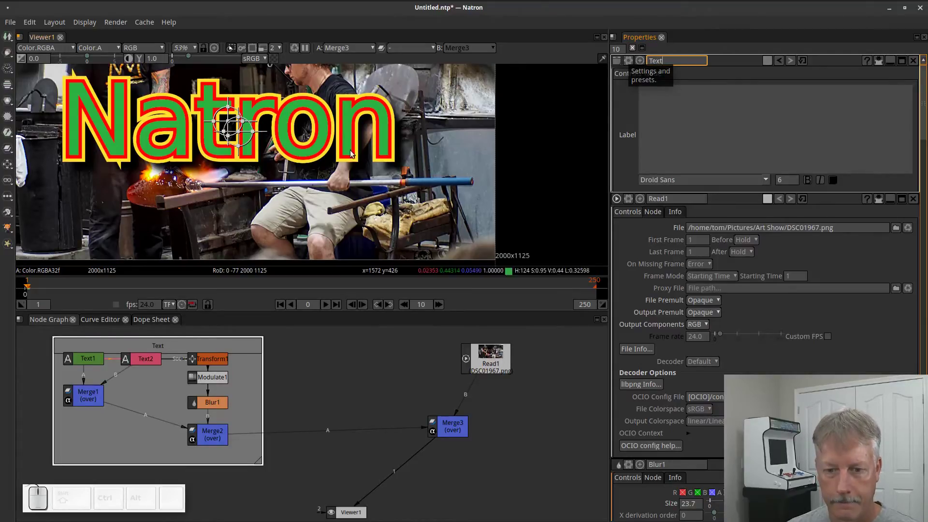
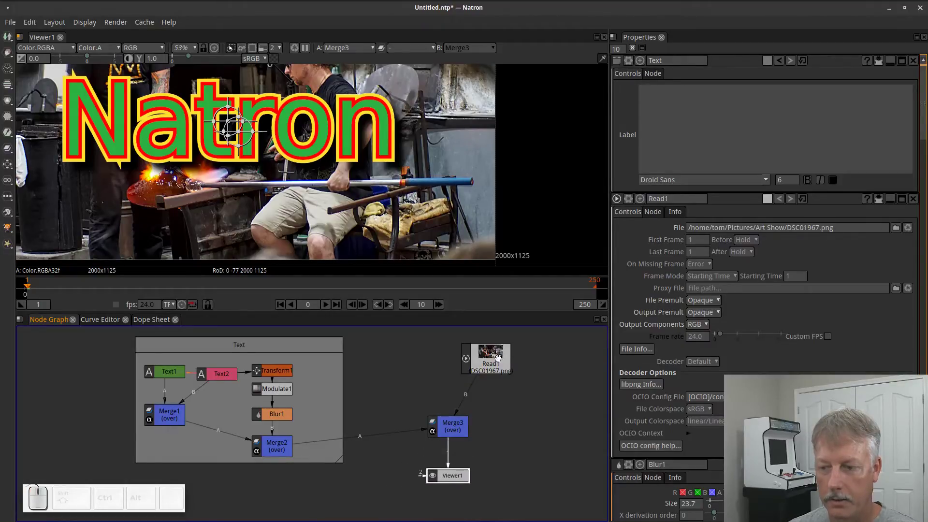
Zoom the viewer out to frame the whole photo and start a node search for light effects
click(493, 358)
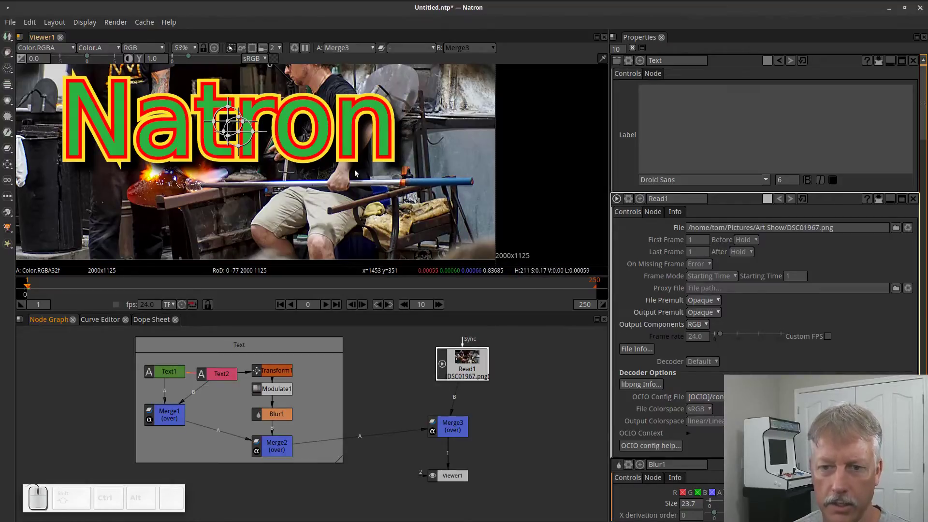
scroll(down, 3)
middle_click(424, 161)
scroll(down, 3)
middle_click(479, 149)
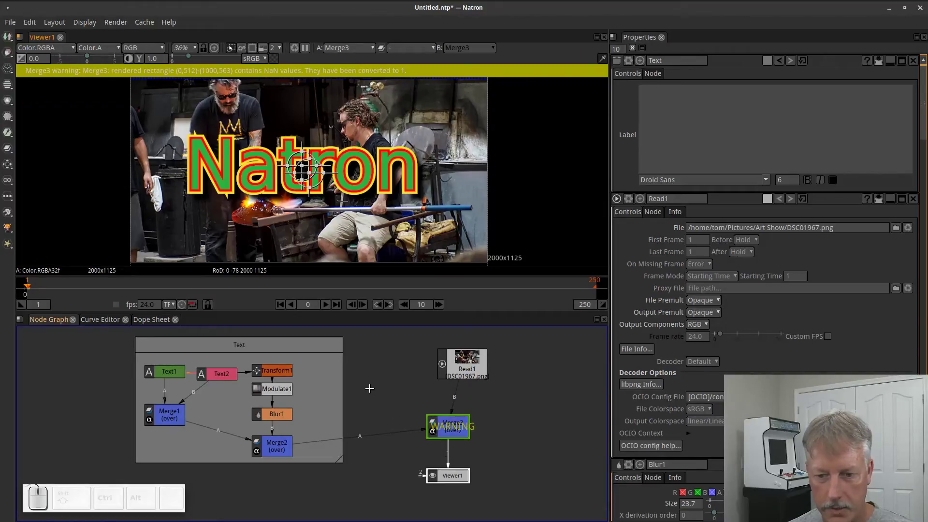
click(387, 371)
key(Tab)
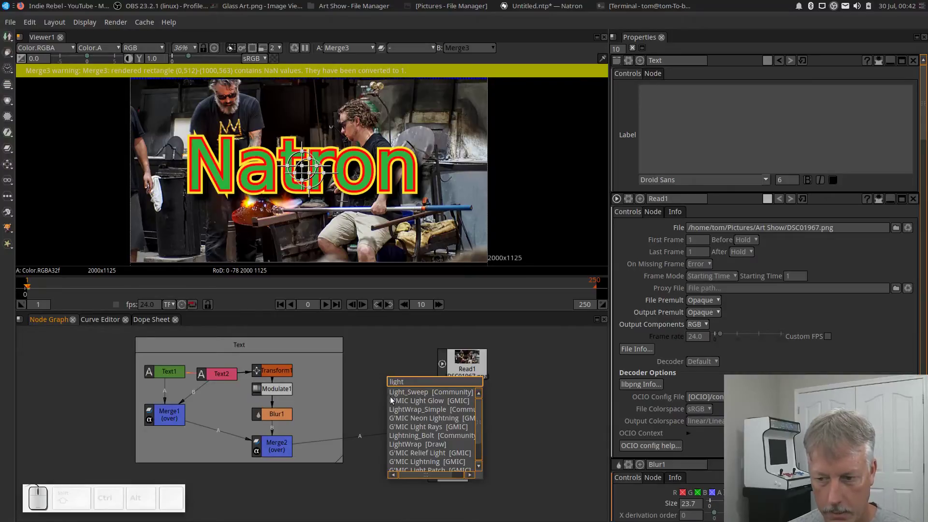
Add a Light_Sweep node and drop it onto the Text1→Merge1 link
click(406, 395)
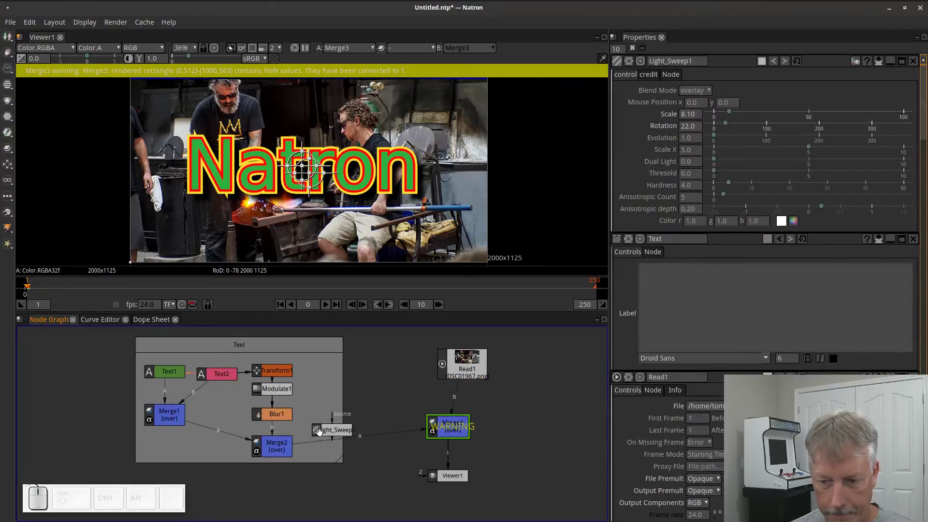
drag(326, 429, 132, 428)
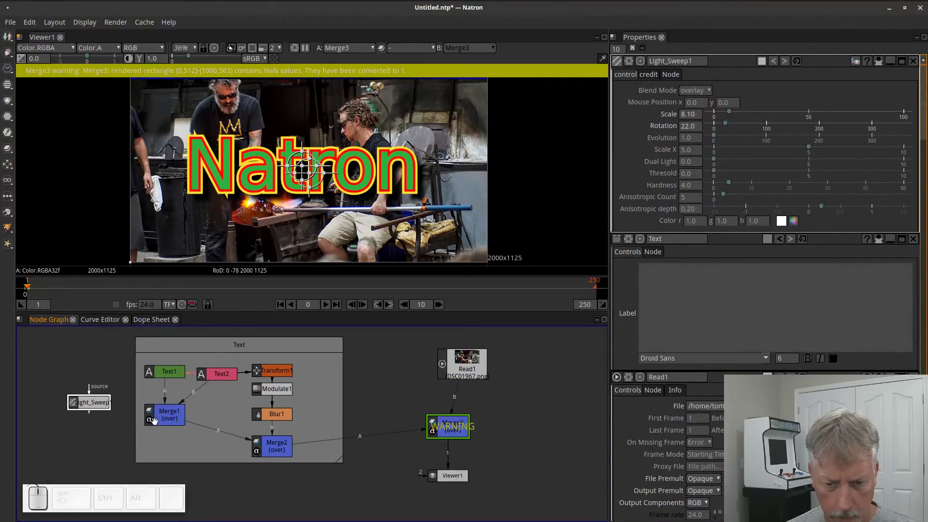
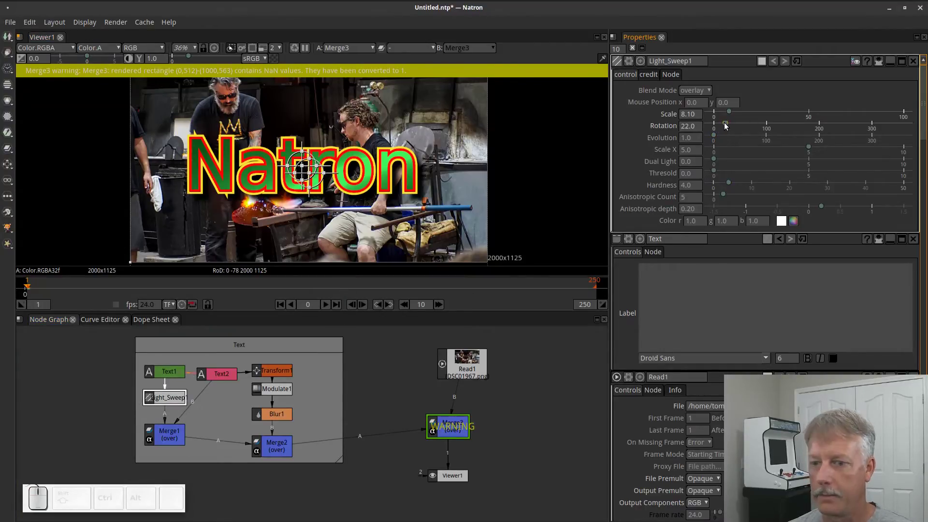
Key rotation 13.2 at frame 1 and 359.99 at frame 250, then play the glint
click(280, 306)
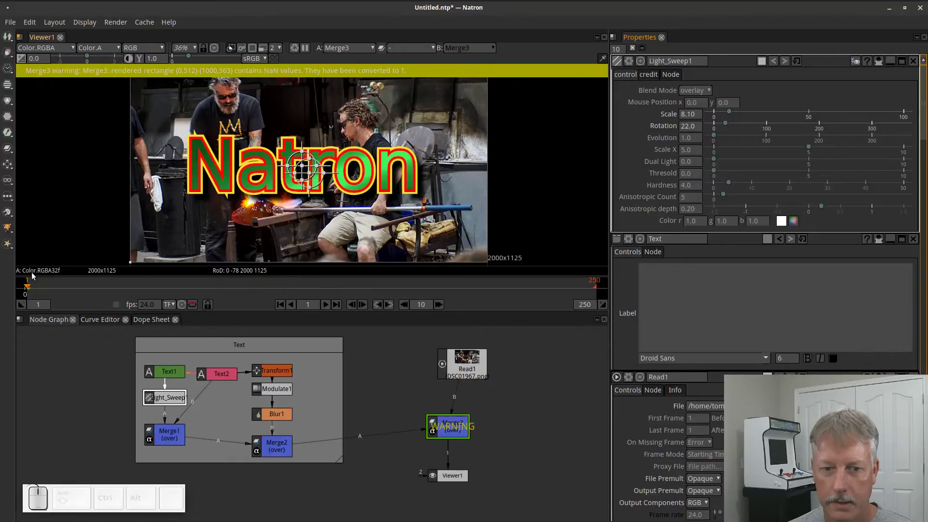
drag(728, 126, 722, 127)
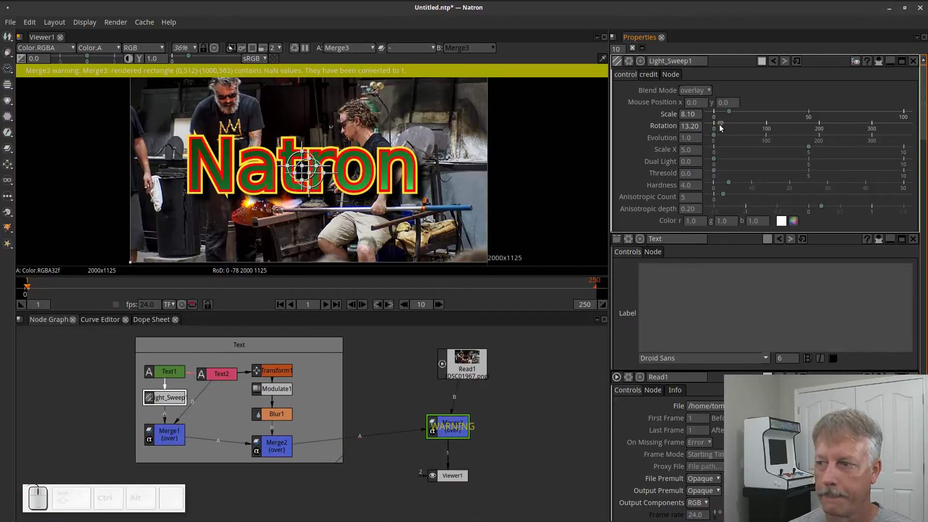
right_click(701, 127)
click(721, 133)
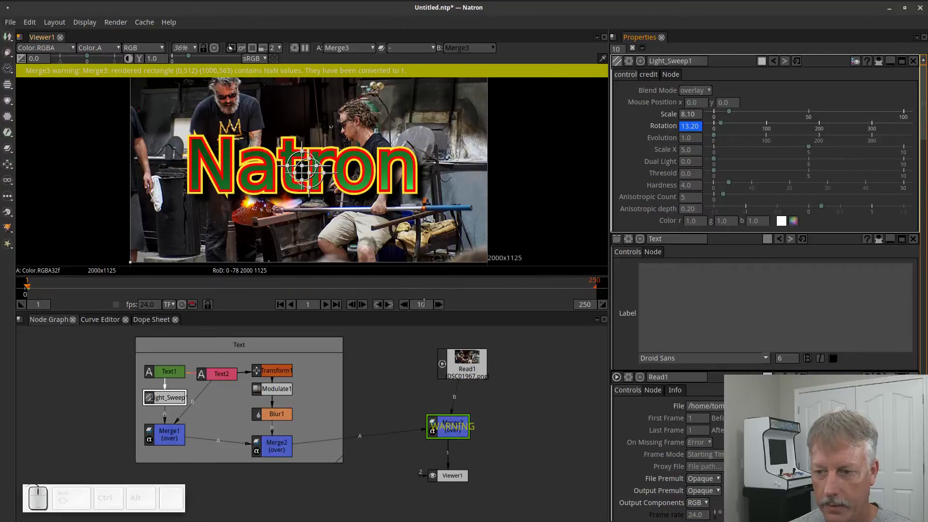
click(338, 309)
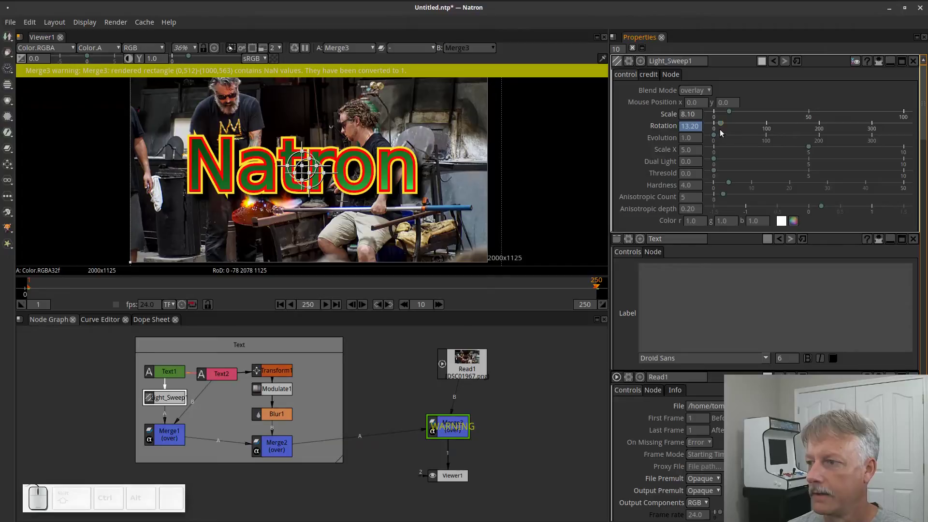
drag(724, 124, 879, 152)
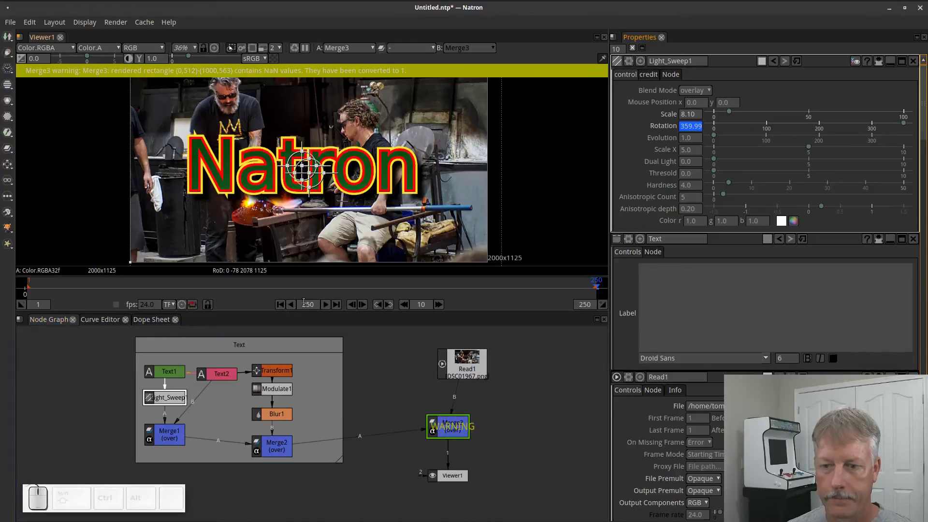
click(330, 313)
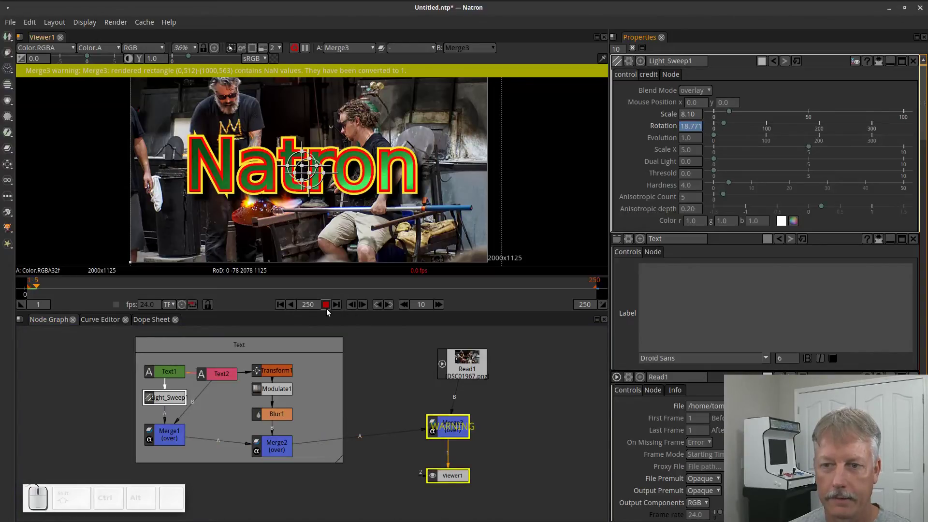
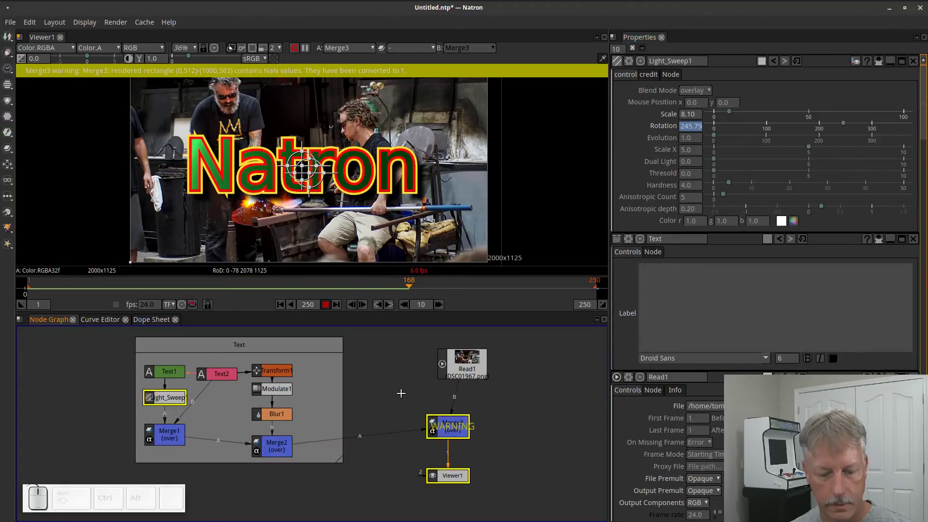
Add a new Transform2 node and place it in the node graph
key(t)
click(412, 400)
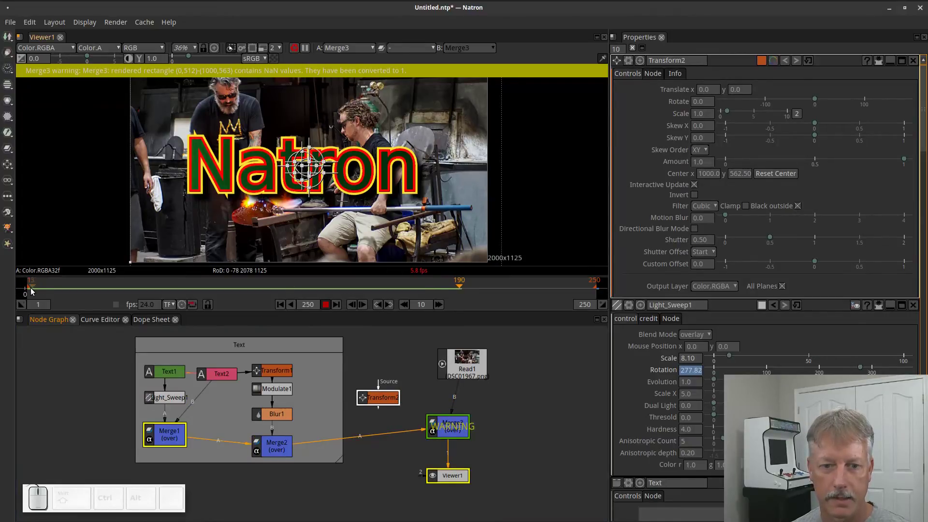
Stop the light-sweep playback and rewind to the first frame
click(32, 290)
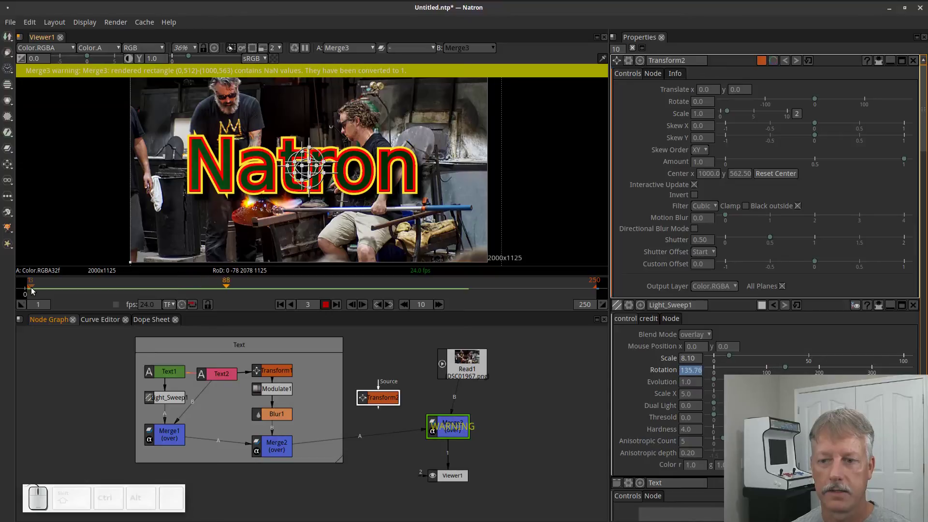
click(33, 291)
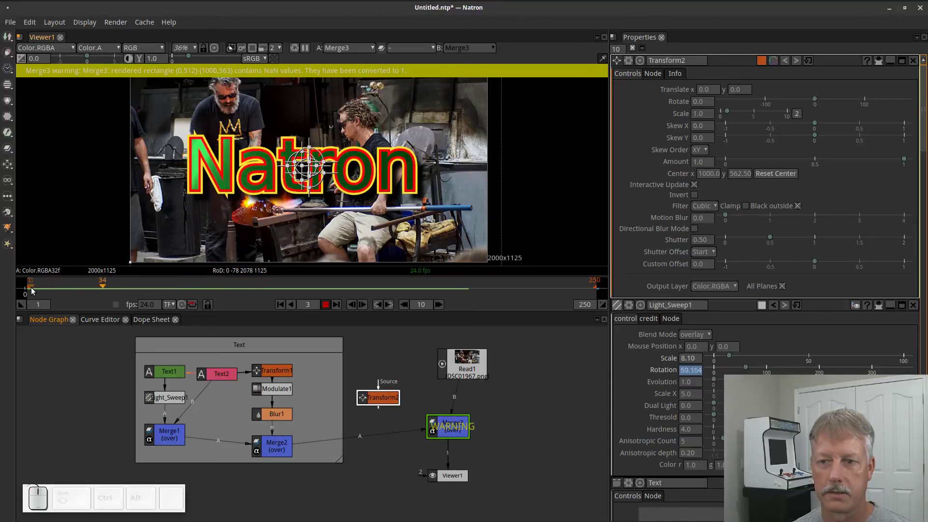
click(33, 291)
click(33, 291)
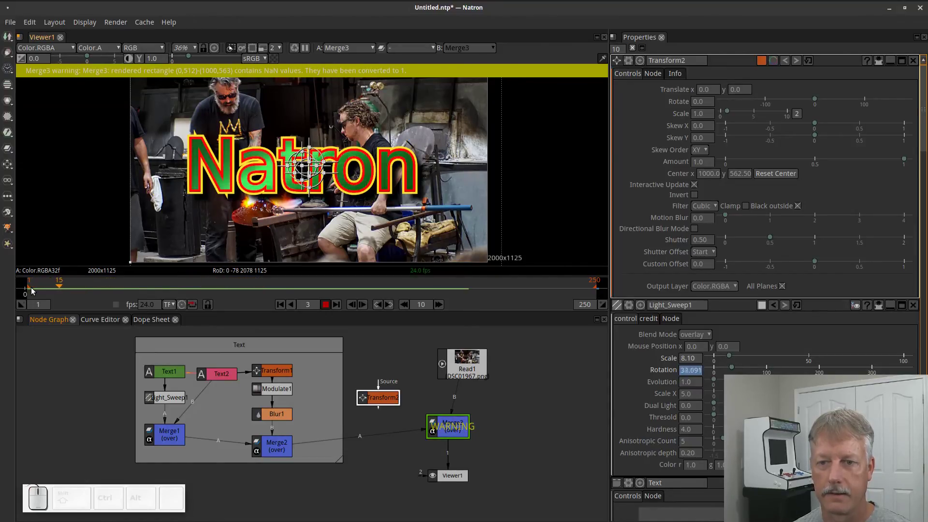
click(33, 291)
click(32, 291)
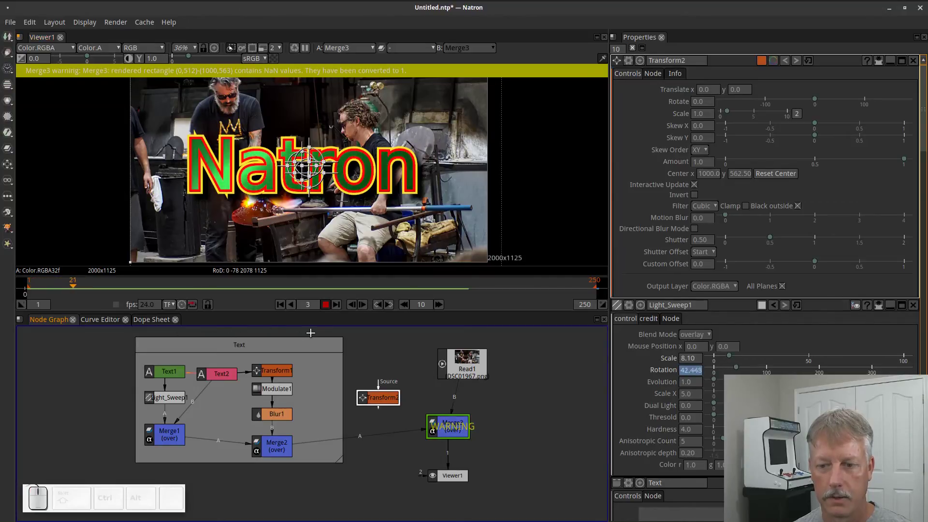
Move the Text backdrop to the left to make room for the transform
click(328, 309)
click(318, 349)
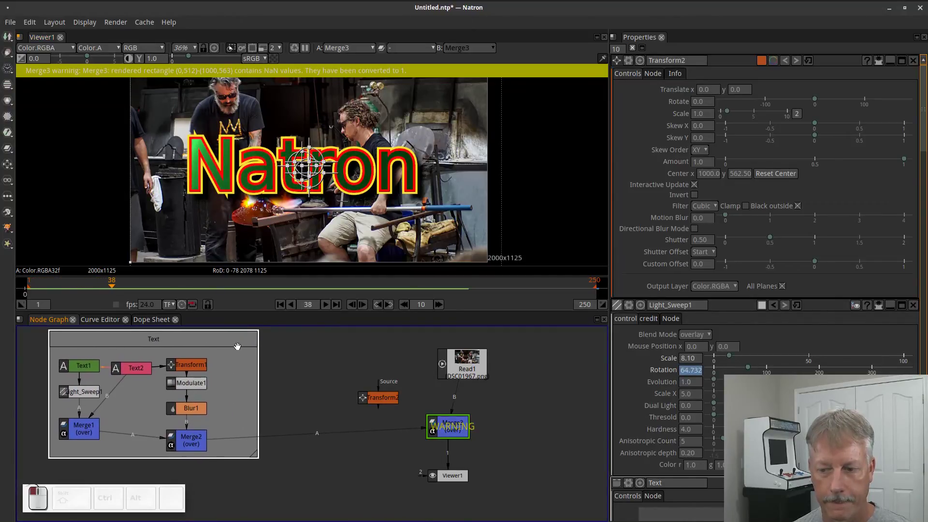
Insert Transform2 between Merge2 and Merge3 with Translate 80, -110 and Rotate 1.5
click(385, 400)
click(329, 440)
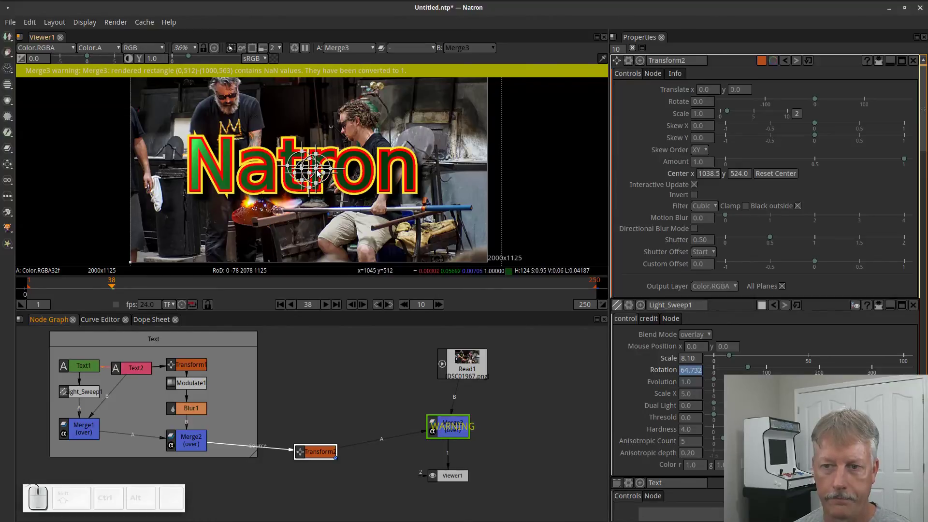
drag(318, 172, 332, 192)
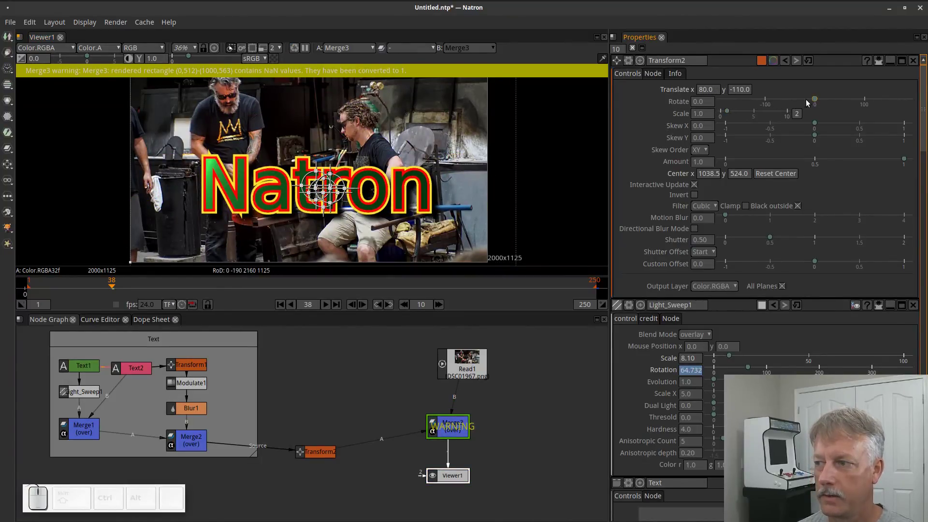
drag(815, 101, 632, 264)
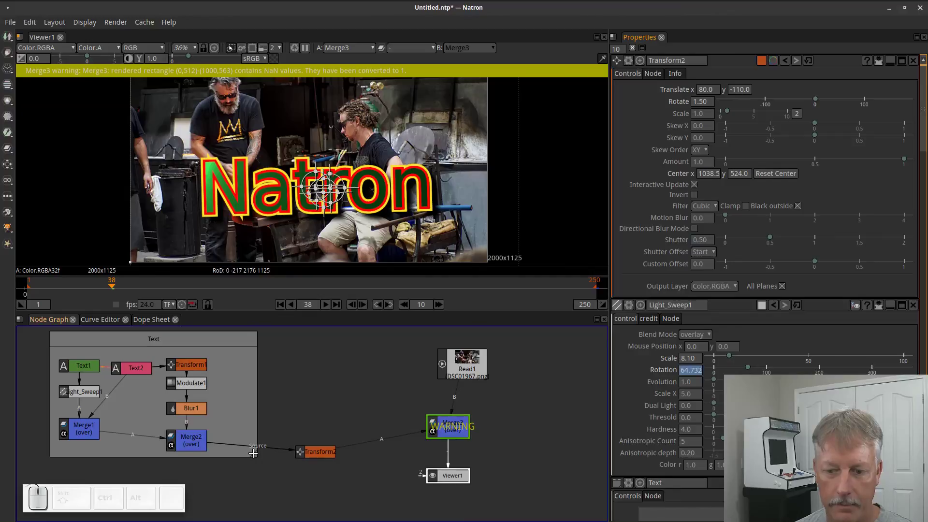